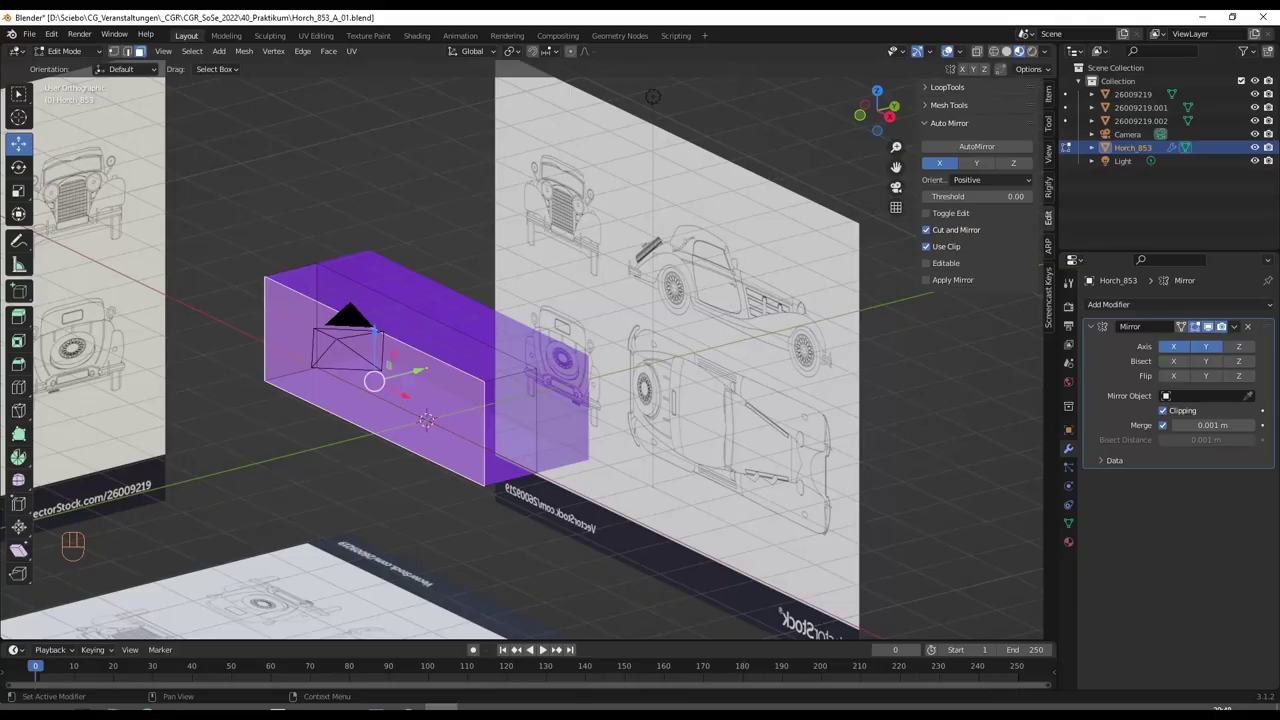
Leave Edit Mode on the car body and add a new cube to the scene
{"action": "key", "text": "Tab"}
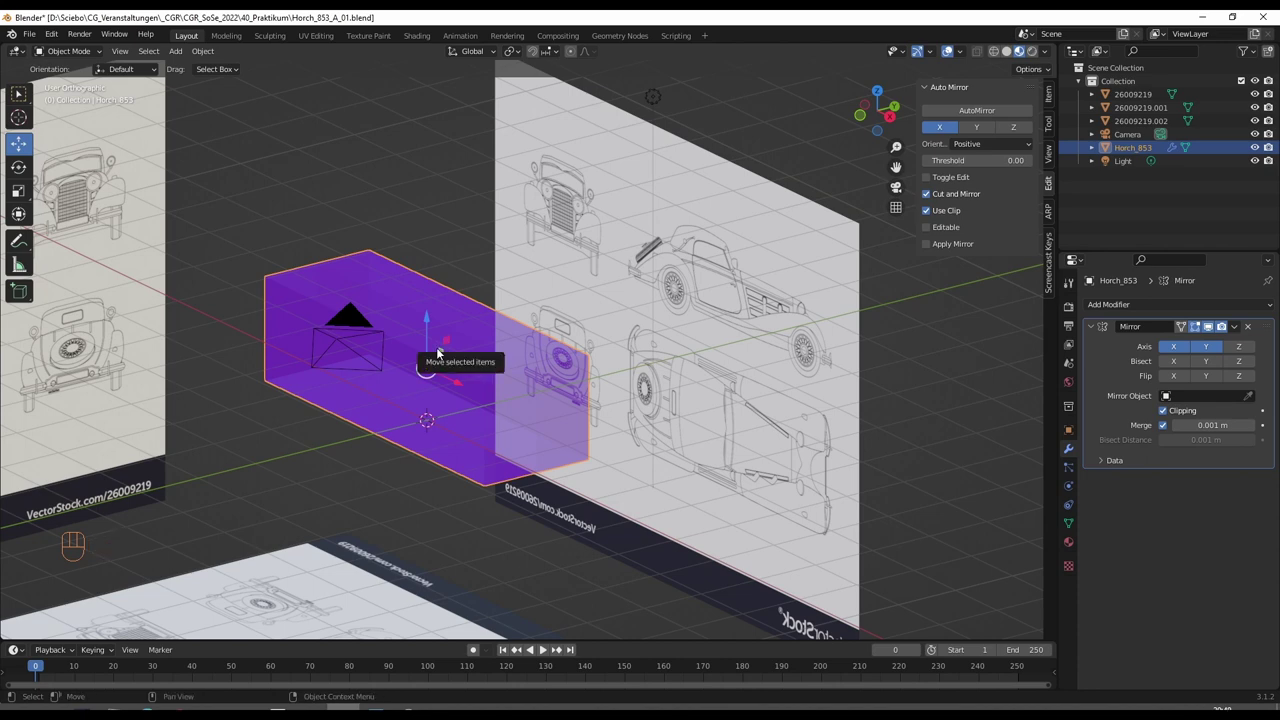
{"action": "key", "text": "shift+a"}
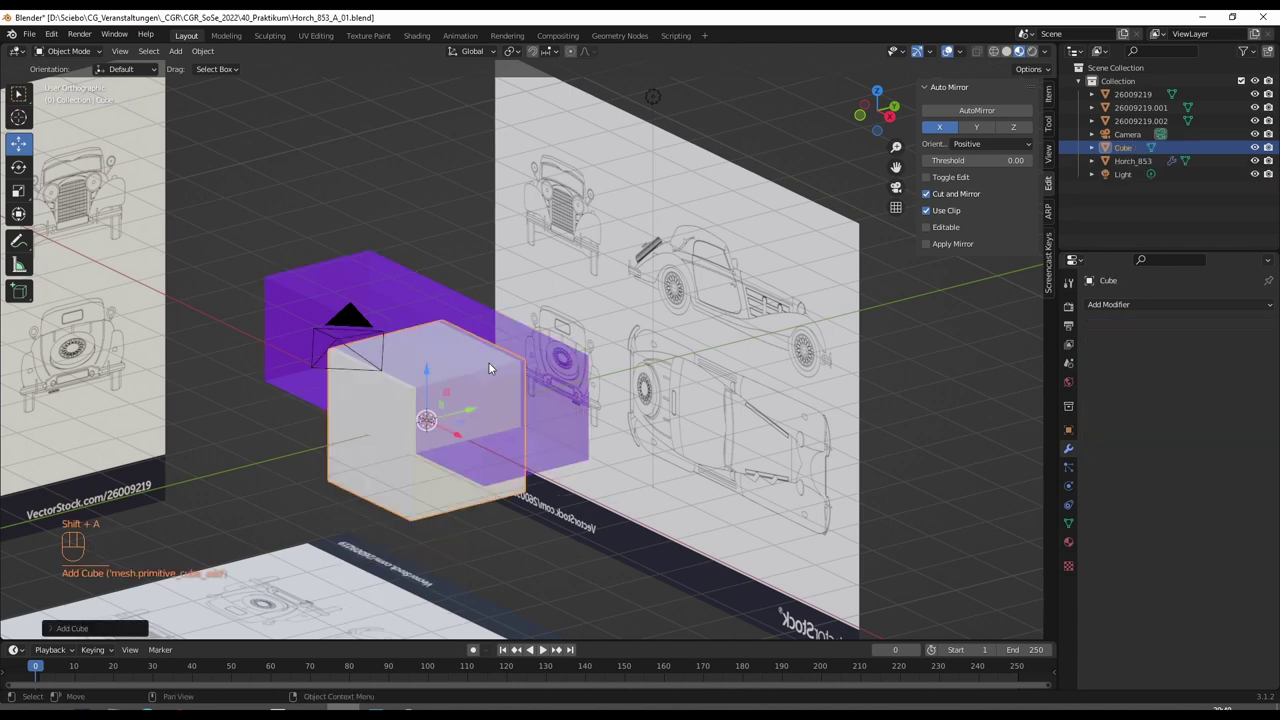
Shrink the new cube and move it away from the origin
{"action": "key", "text": "s"}
{"action": "left_click", "coordinate": [479, 425]}
{"action": "left_click", "coordinate": [455, 430]}
{"action": "left_click_drag", "start_coordinate": [456, 429], "coordinate": [475, 431]}
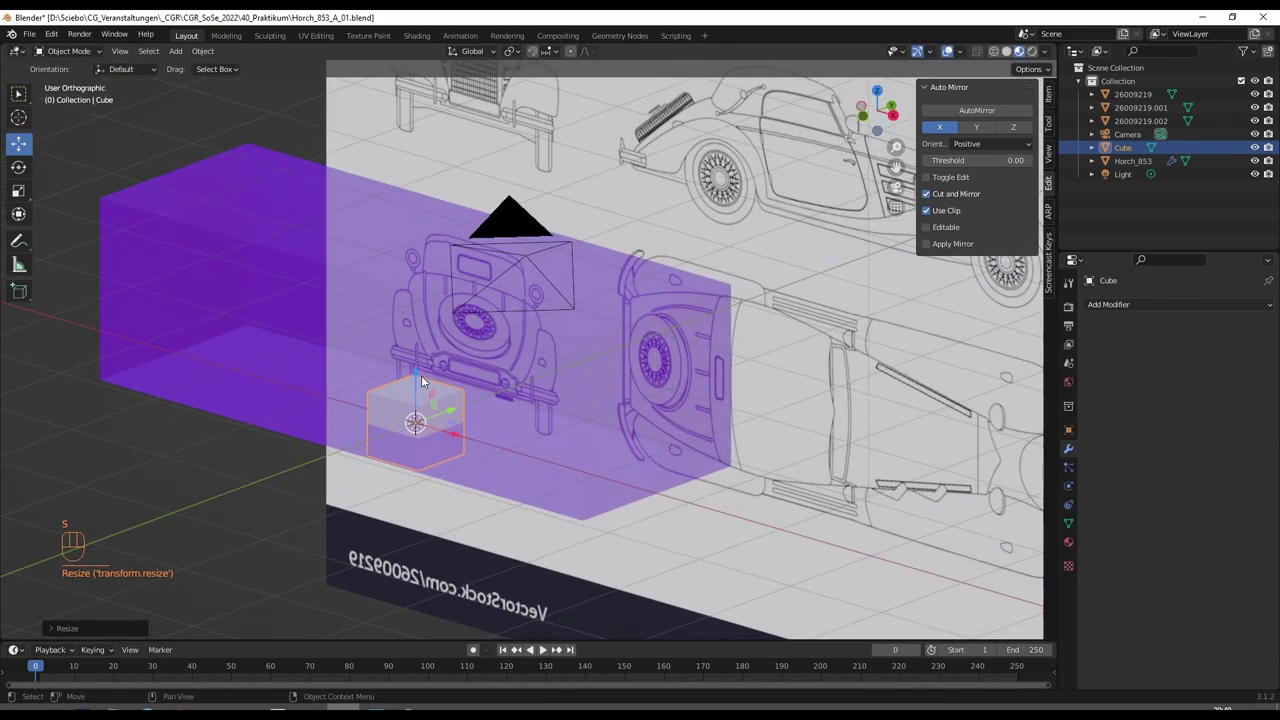
{"action": "left_click", "coordinate": [420, 373]}
{"action": "left_click_drag", "start_coordinate": [551, 370], "coordinate": [503, 372]}
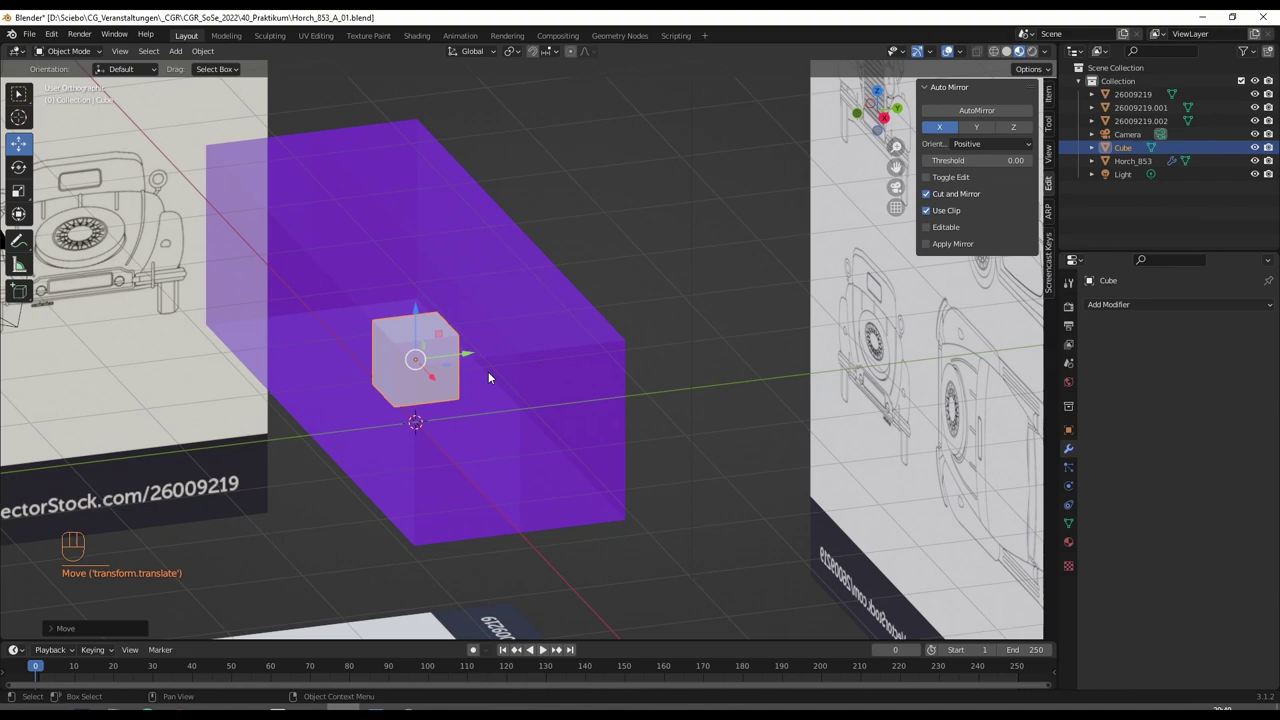
{"action": "left_click", "coordinate": [470, 355]}
{"action": "middle_click", "coordinate": [392, 382]}
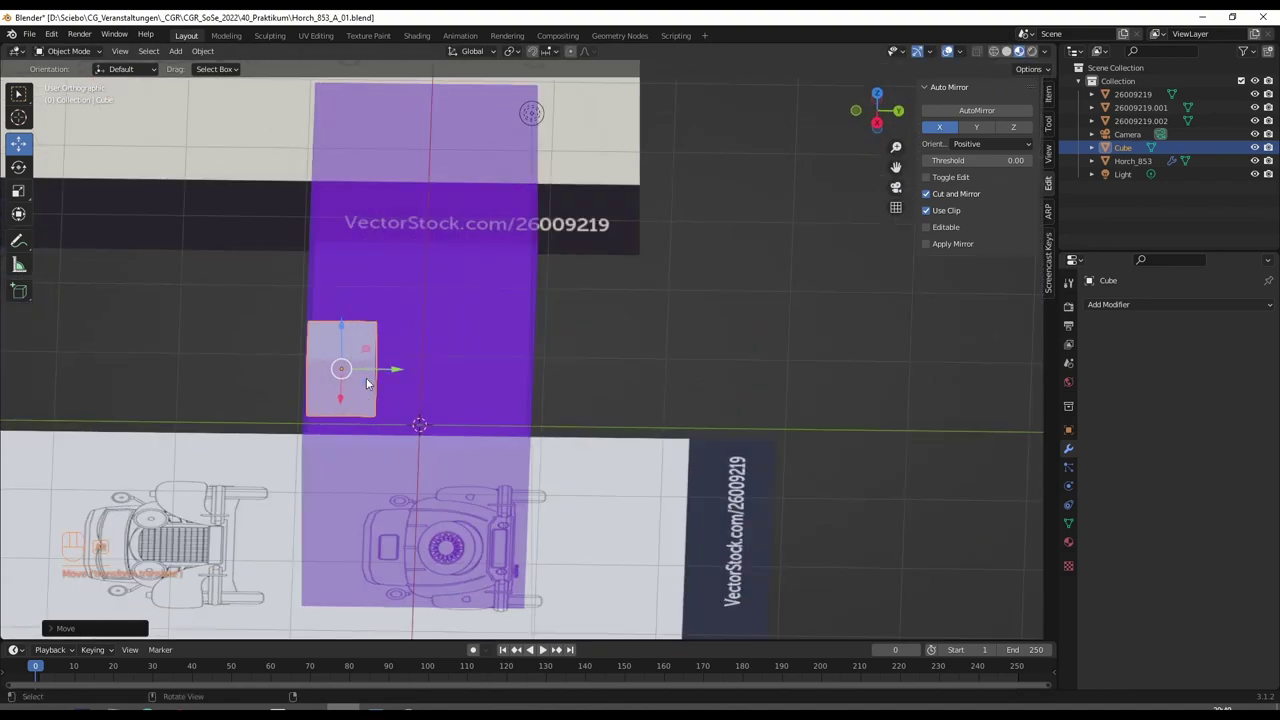
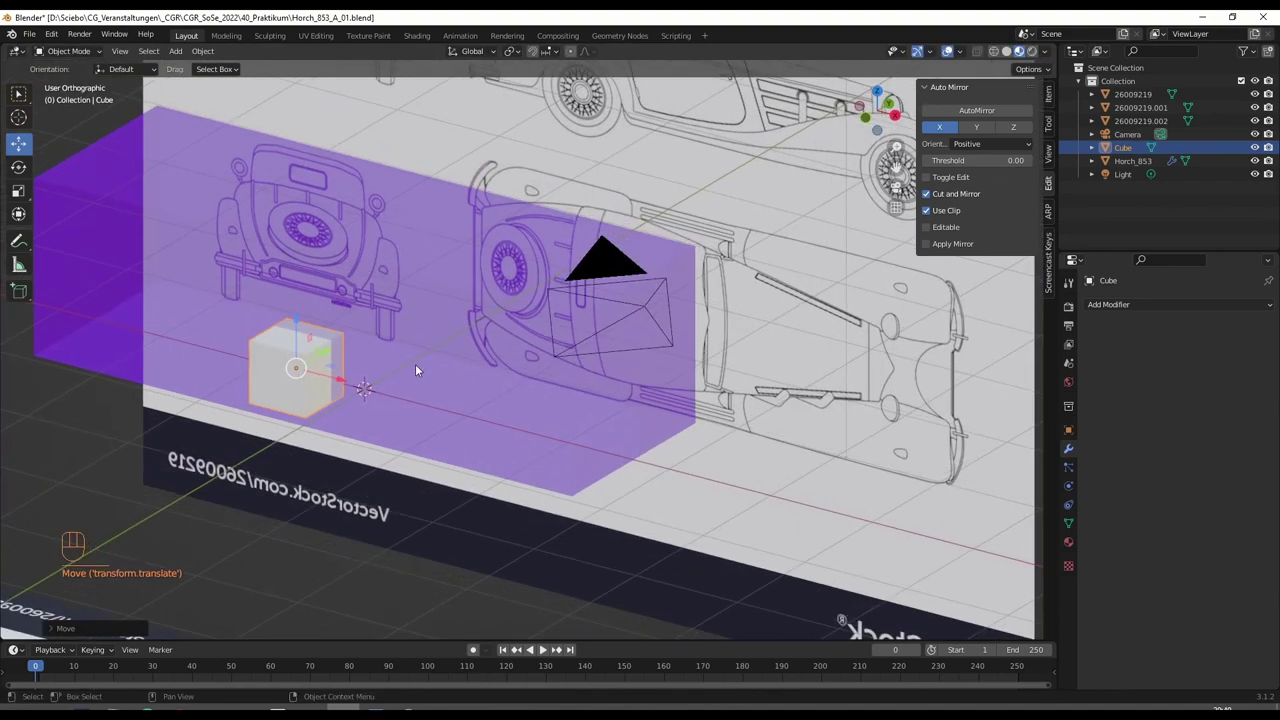
Position the cube over the headlamp area above the front wheel in the front and side views
{"action": "key", "text": "KP_3"}
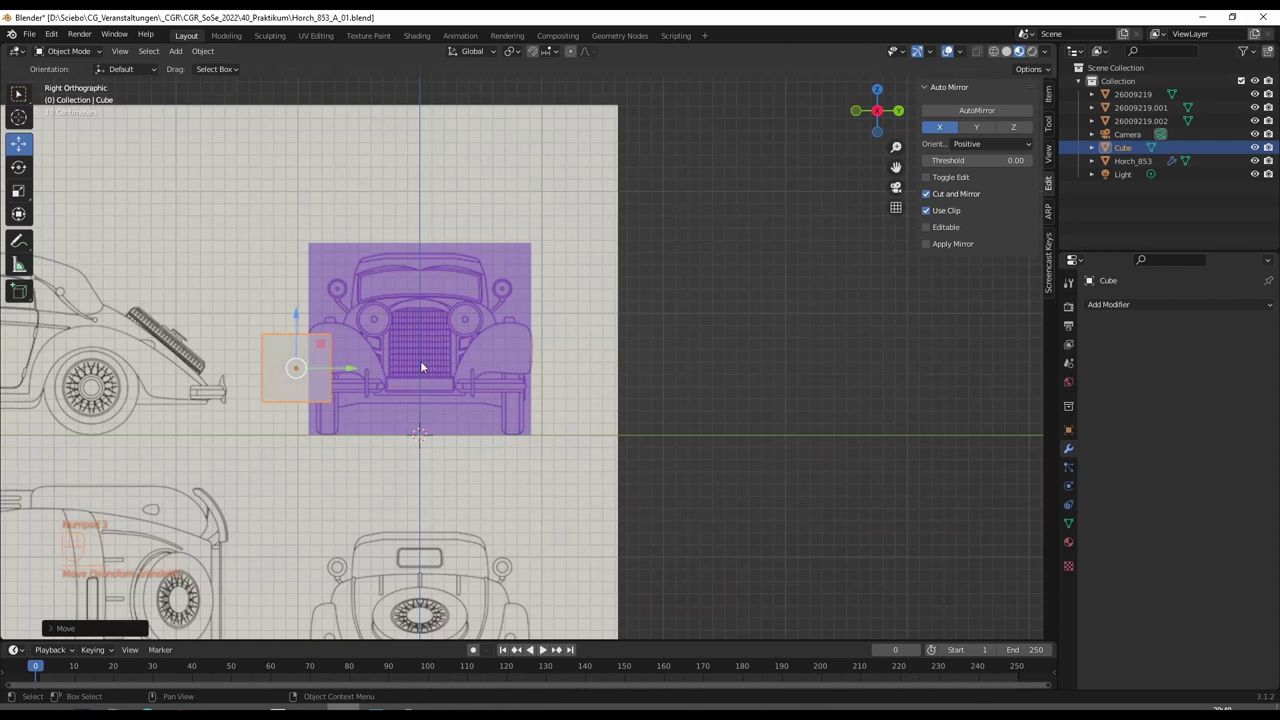
{"action": "left_click_drag", "start_coordinate": [317, 344], "coordinate": [405, 297]}
{"action": "left_click_drag", "start_coordinate": [412, 360], "coordinate": [560, 353]}
{"action": "key", "text": "KP_3"}
{"action": "left_click_drag", "start_coordinate": [574, 286], "coordinate": [785, 285]}
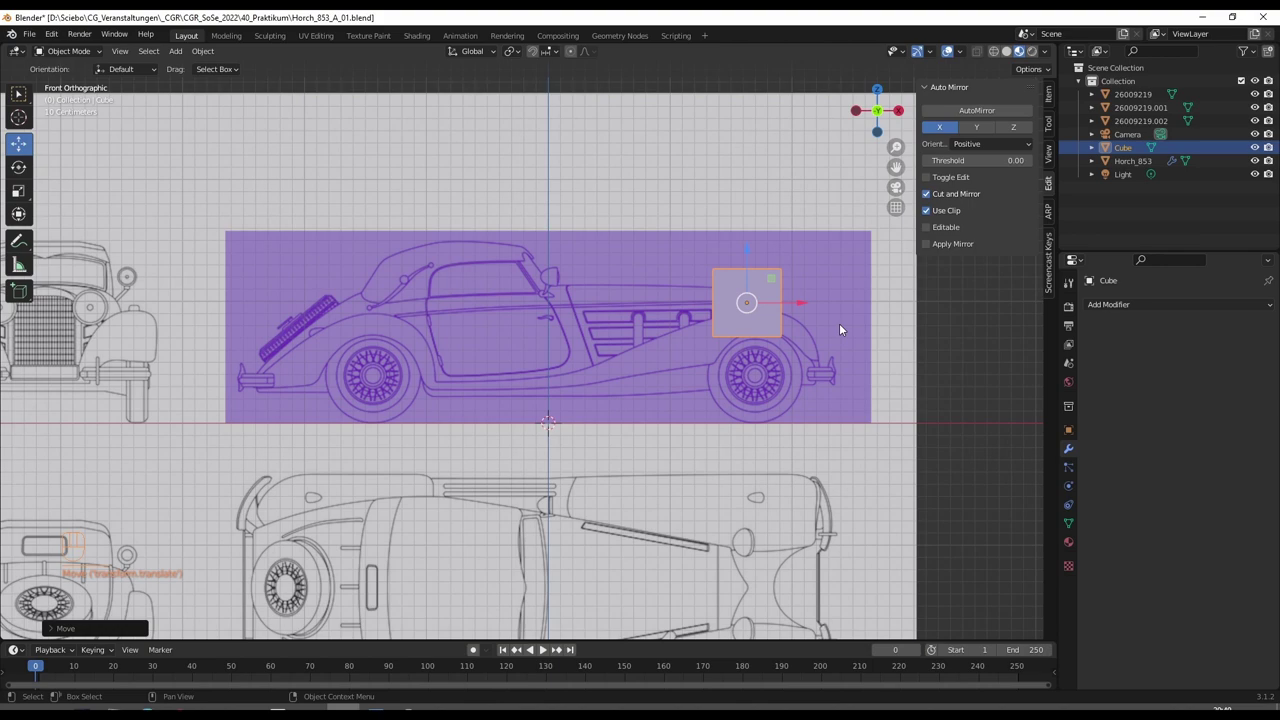
{"action": "left_click_drag", "start_coordinate": [847, 327], "coordinate": [776, 347]}
{"action": "middle_click", "coordinate": [776, 347]}
{"action": "key", "text": "KP_3"}
{"action": "key", "text": "KP_1"}
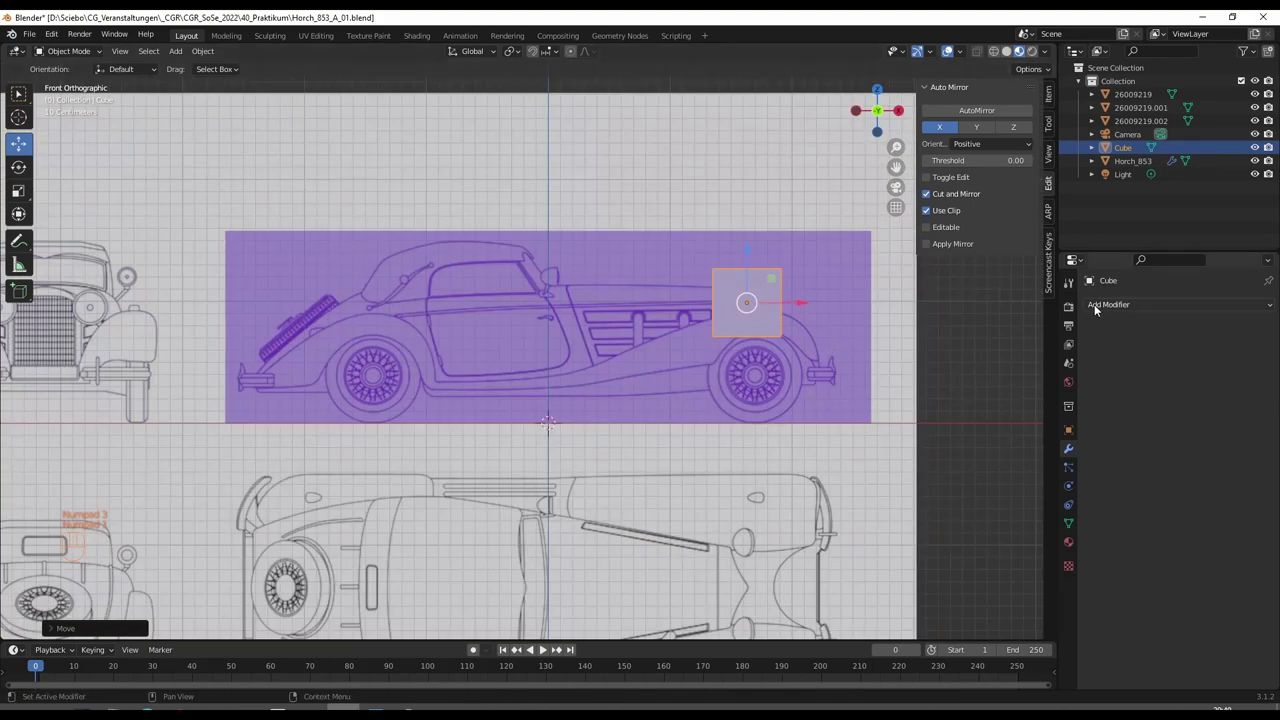
Assign the existing purple Material to the cube in its properties
{"action": "left_click", "coordinate": [1074, 433]}
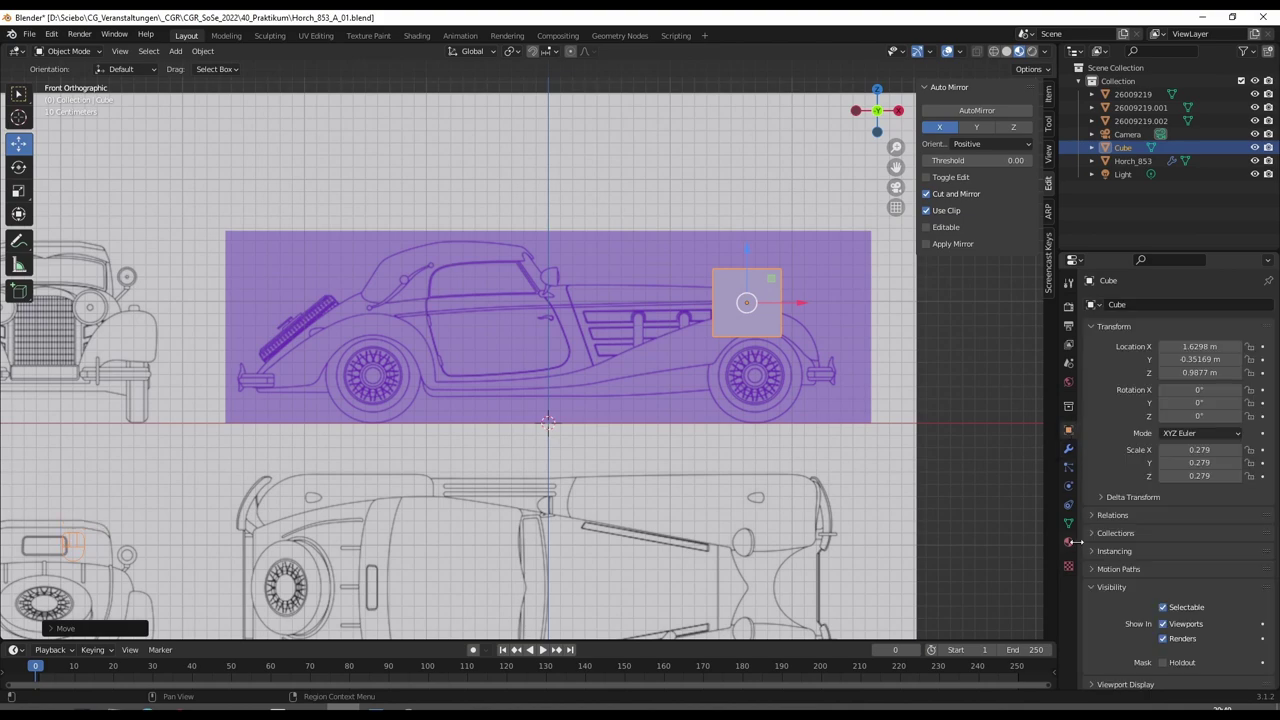
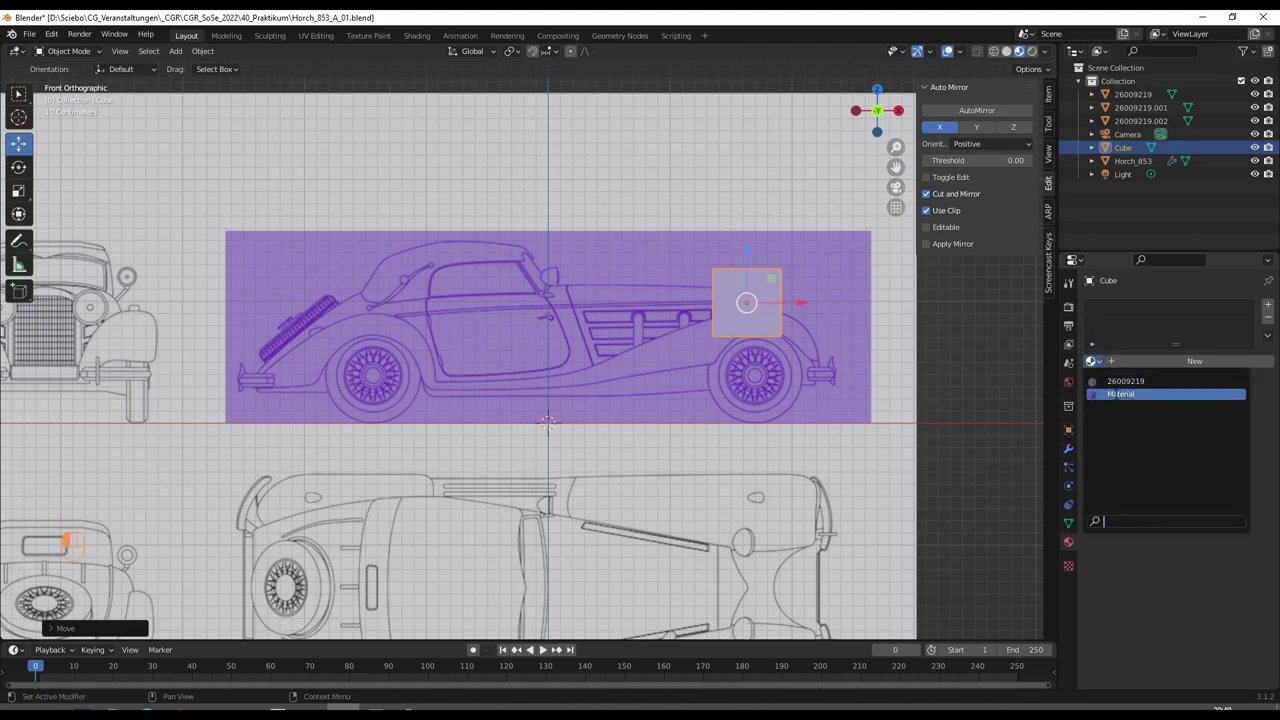
{"action": "left_click_drag", "start_coordinate": [786, 309], "coordinate": [715, 312]}
Scale the cube down and center it over the left headlamp in the front view, then return to side view
{"action": "key", "text": "s"}
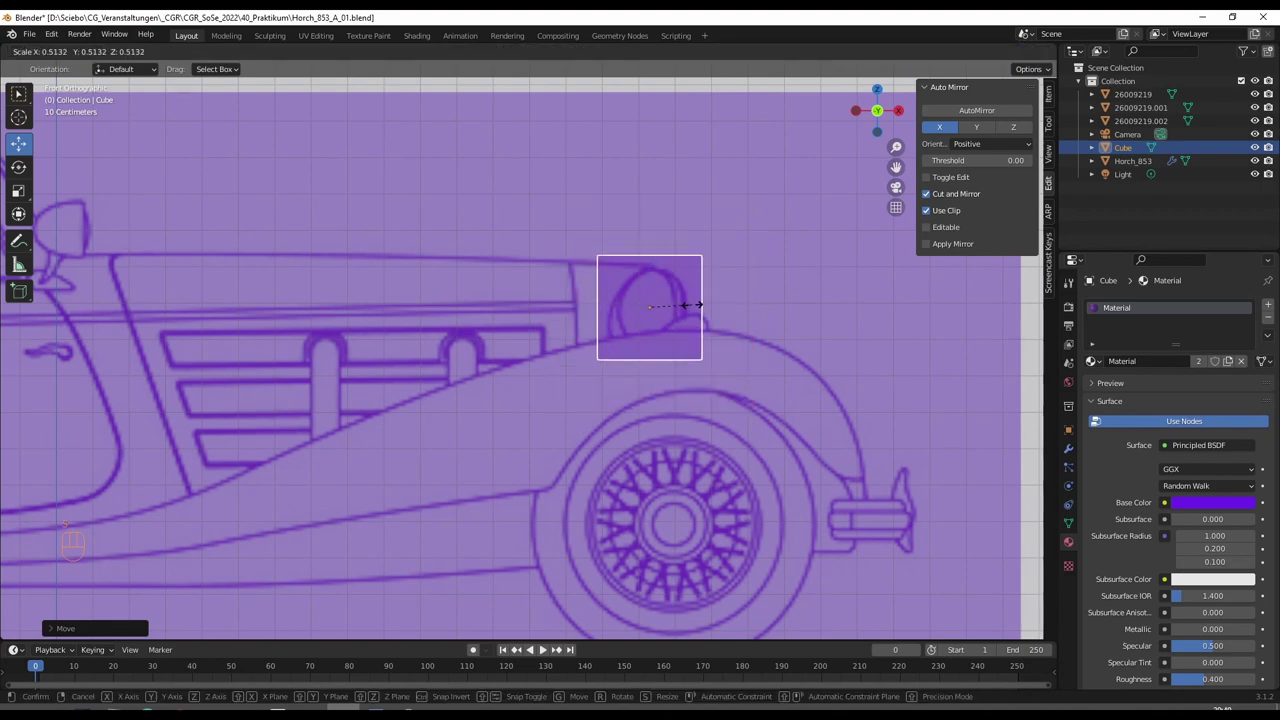
{"action": "left_click", "coordinate": [686, 312]}
{"action": "left_click_drag", "start_coordinate": [743, 322], "coordinate": [711, 324]}
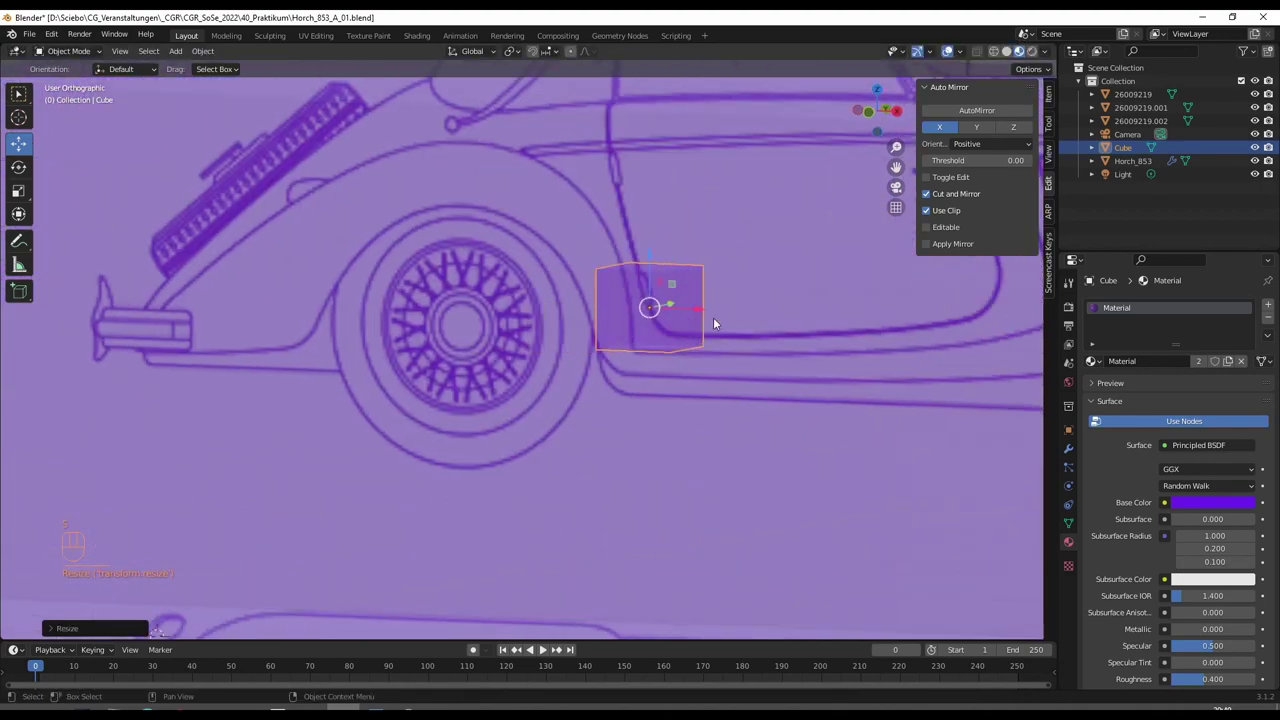
{"action": "key", "text": "KP_1"}
{"action": "key", "text": "KP_3"}
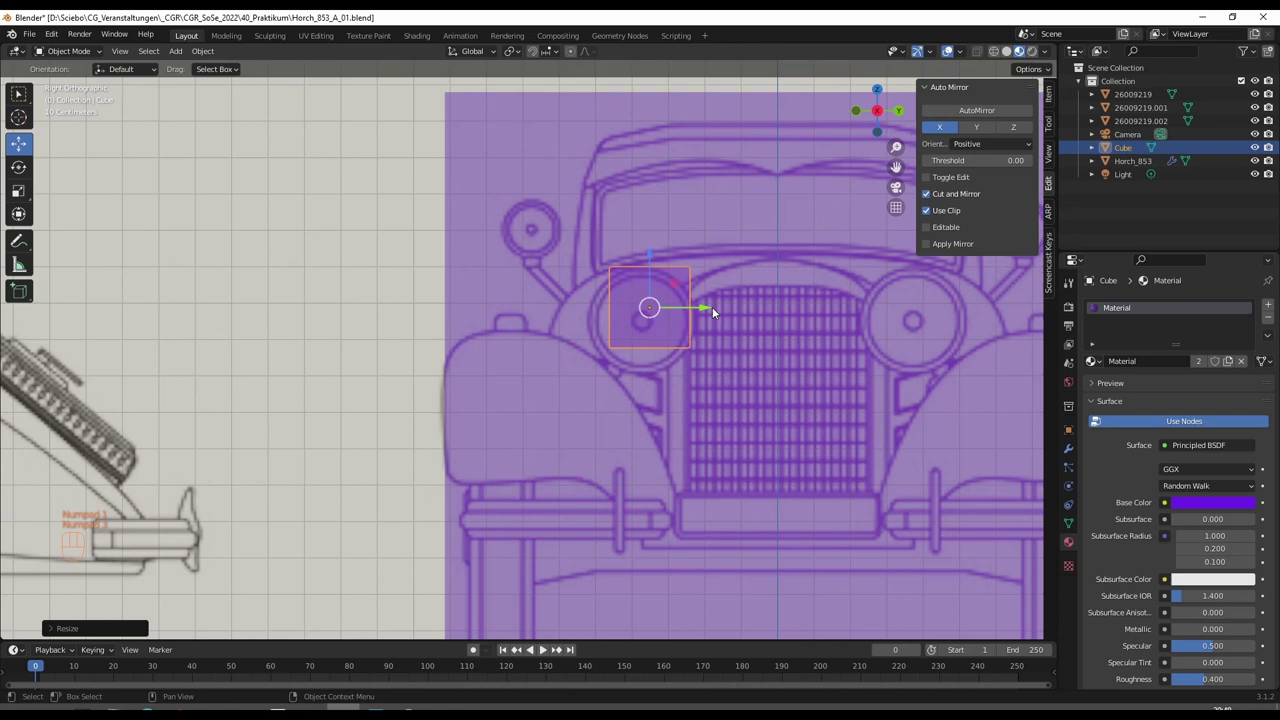
{"action": "left_click_drag", "start_coordinate": [675, 286], "coordinate": [665, 295]}
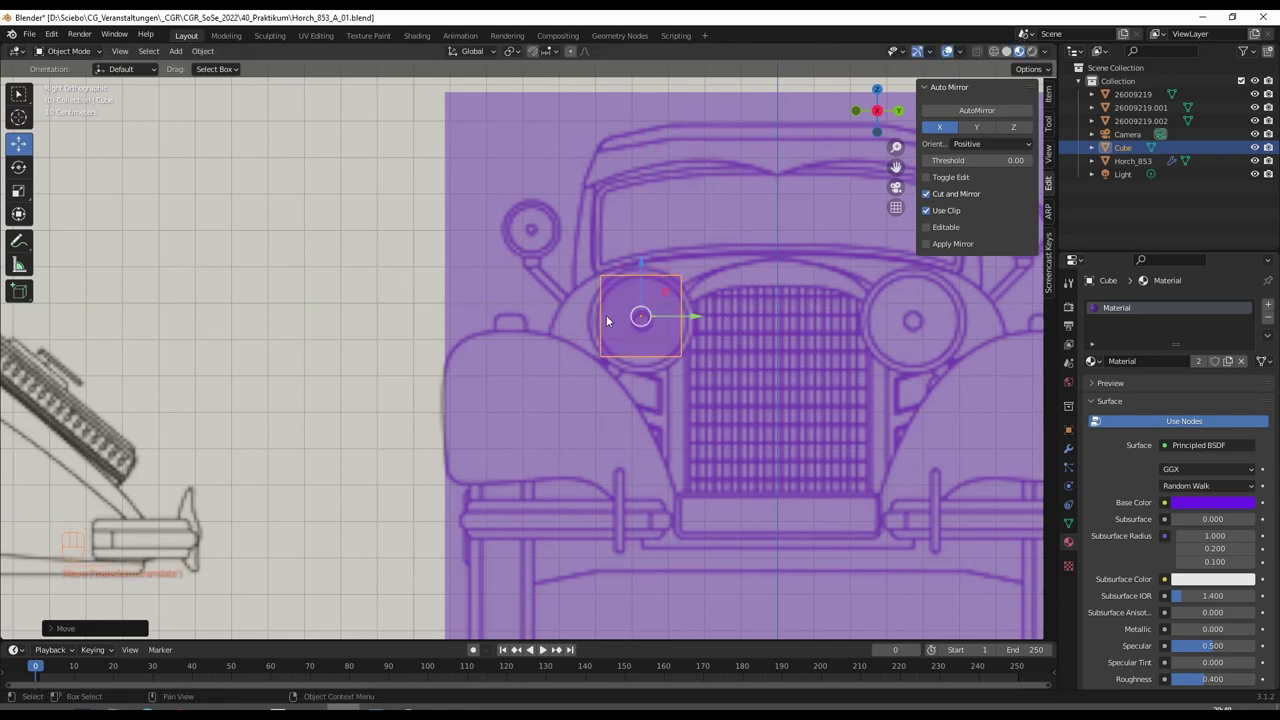
{"action": "left_click_drag", "start_coordinate": [613, 330], "coordinate": [648, 341]}
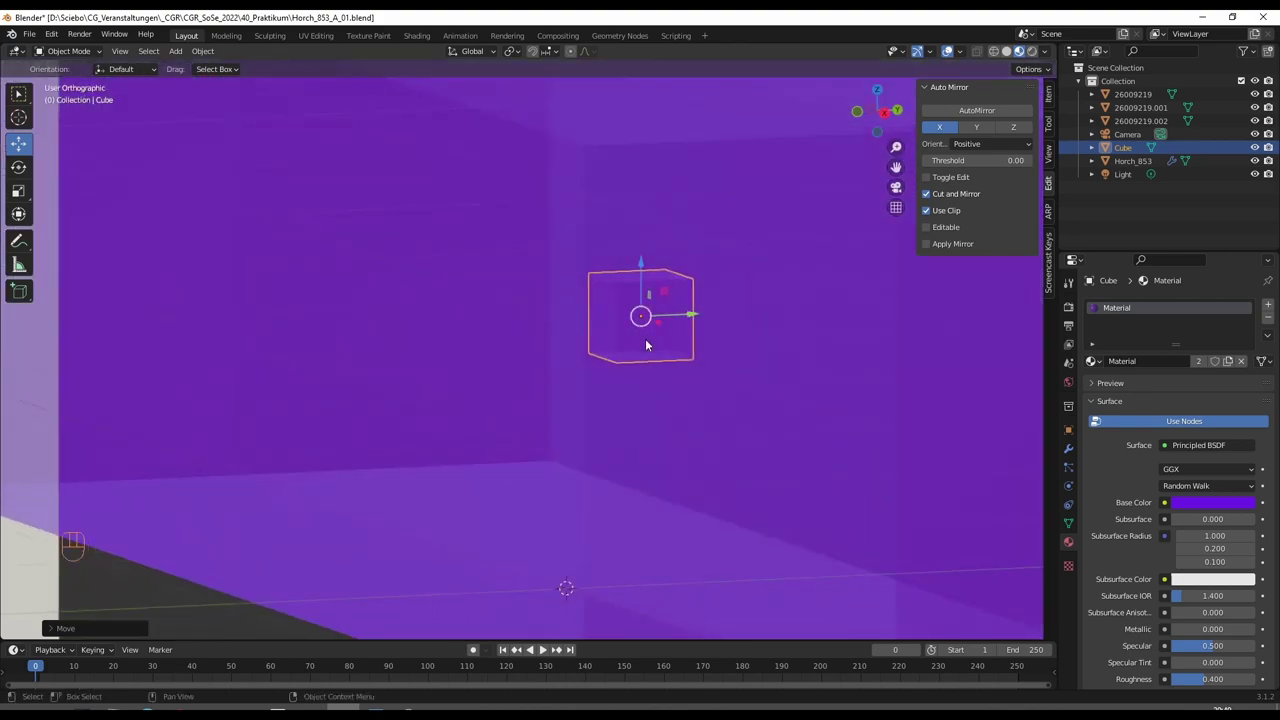
{"action": "left_click_drag", "start_coordinate": [655, 352], "coordinate": [710, 369]}
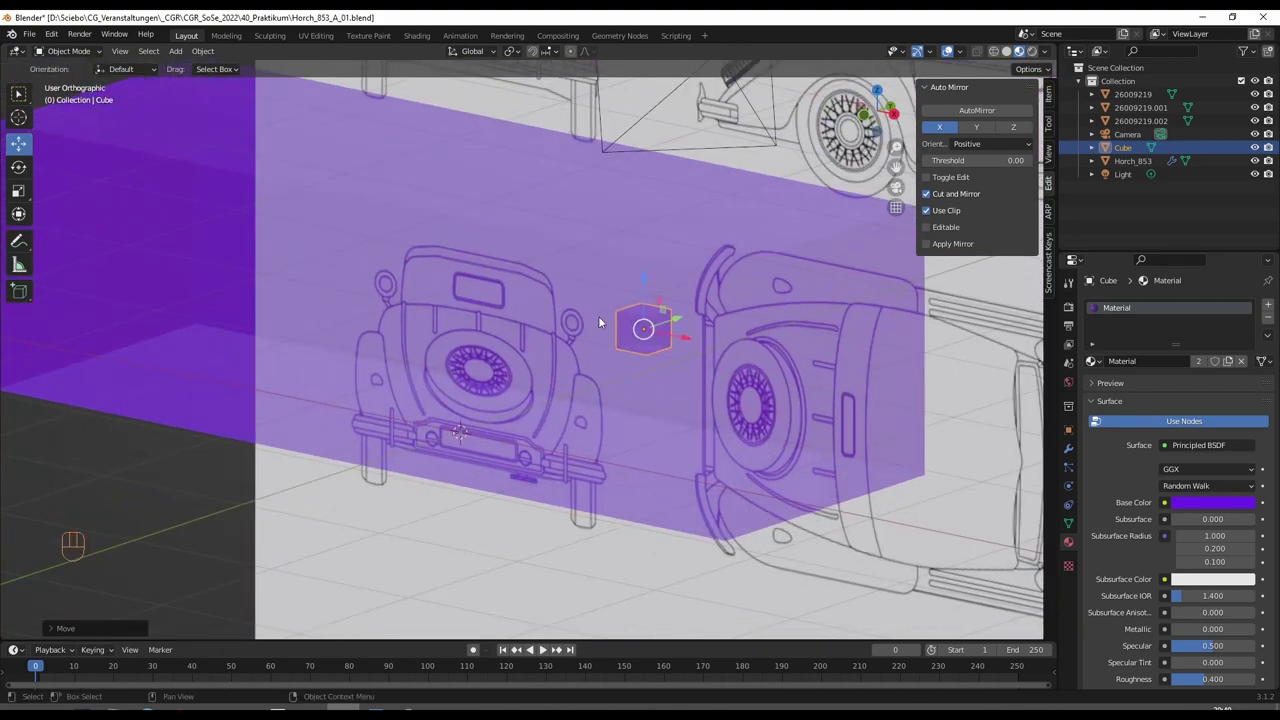
{"action": "key", "text": "KP_1"}
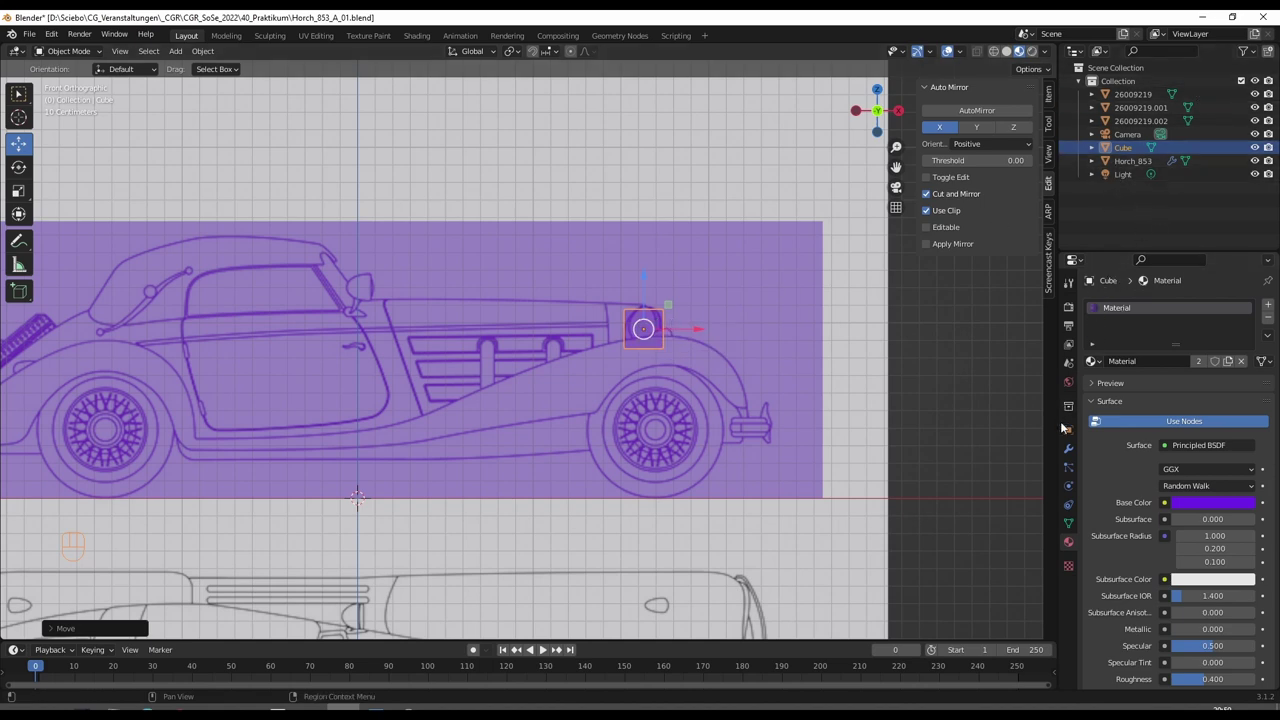
Rename the headlamp cube to LampeFront.r in the Outliner
{"action": "left_click", "coordinate": [1071, 434]}
{"action": "left_click_drag", "start_coordinate": [1138, 307], "coordinate": [1239, 306]}
{"action": "key", "text": "BackSpace"}
{"action": "key", "text": "BackSpace"}
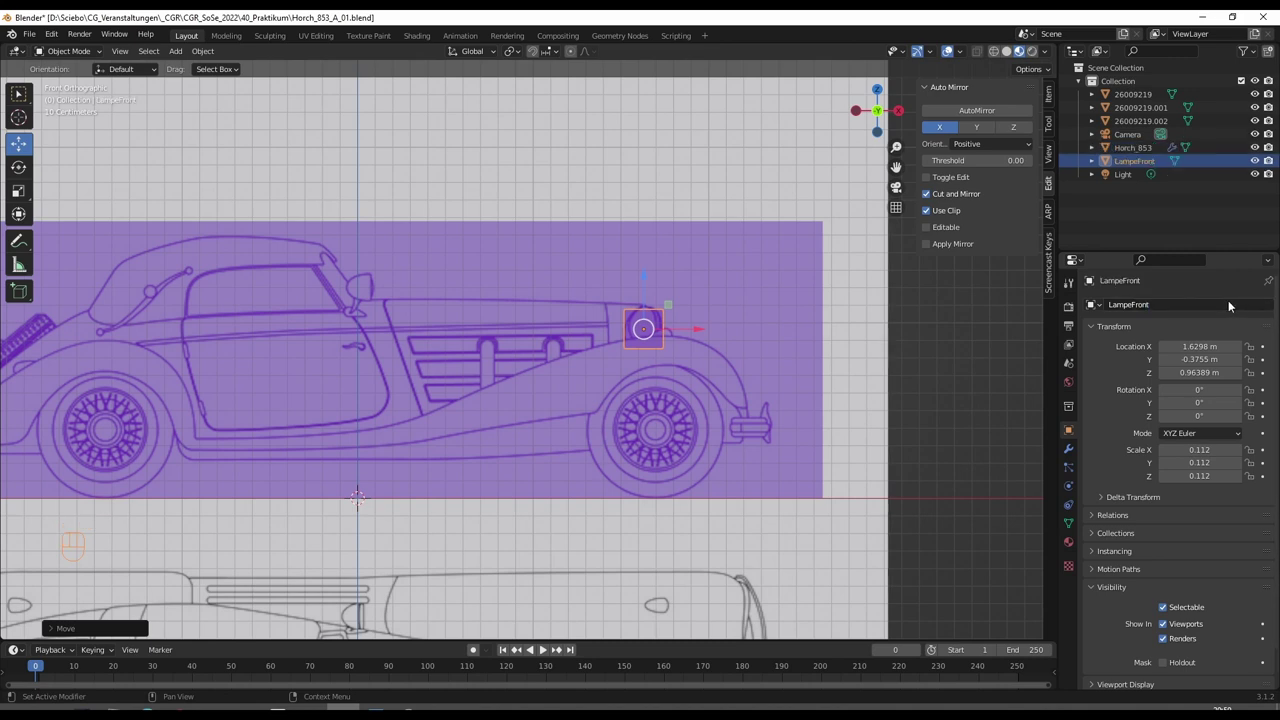
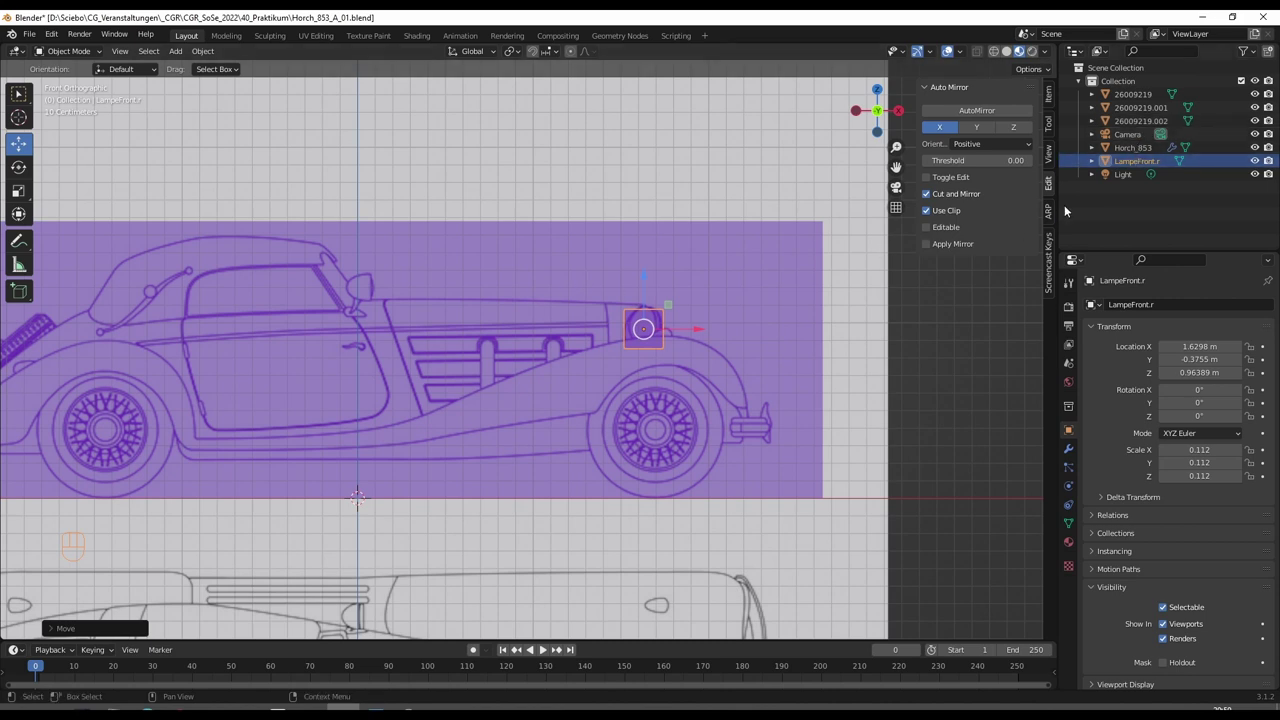
{"action": "left_click_drag", "start_coordinate": [1129, 164], "coordinate": [1090, 295]}
Move LampeFront.r into a new Lampen collection and Horch_853 into a new Karosserie collection
{"action": "left_click", "coordinate": [1136, 196]}
{"action": "key", "text": "F2"}
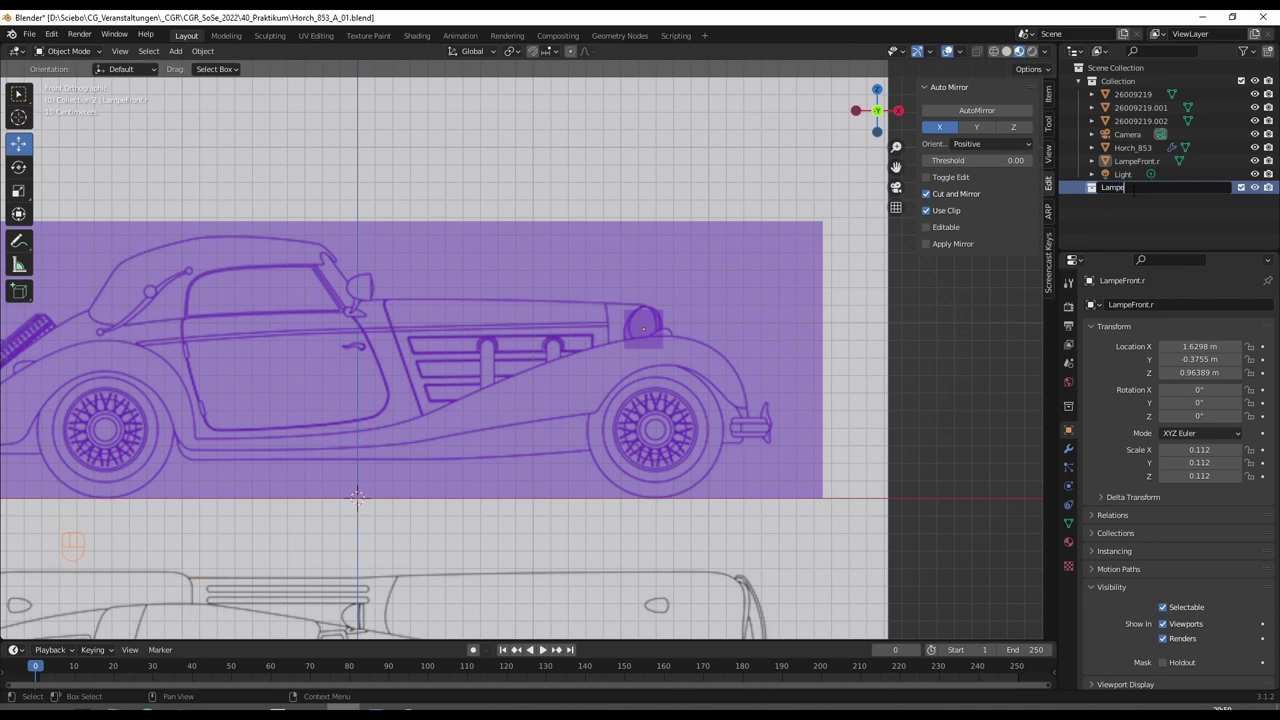
{"action": "left_click_drag", "start_coordinate": [1138, 165], "coordinate": [1124, 190]}
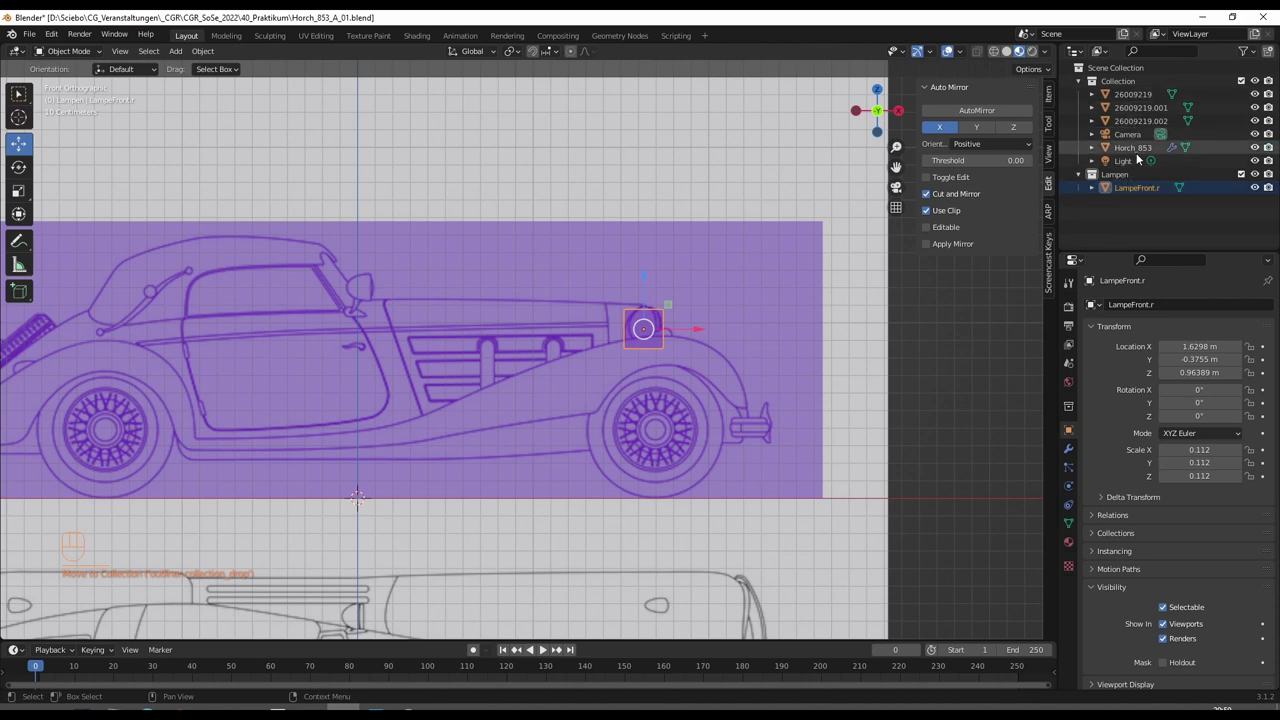
{"action": "left_click", "coordinate": [1135, 150]}
{"action": "left_click_drag", "start_coordinate": [1136, 151], "coordinate": [1126, 192]}
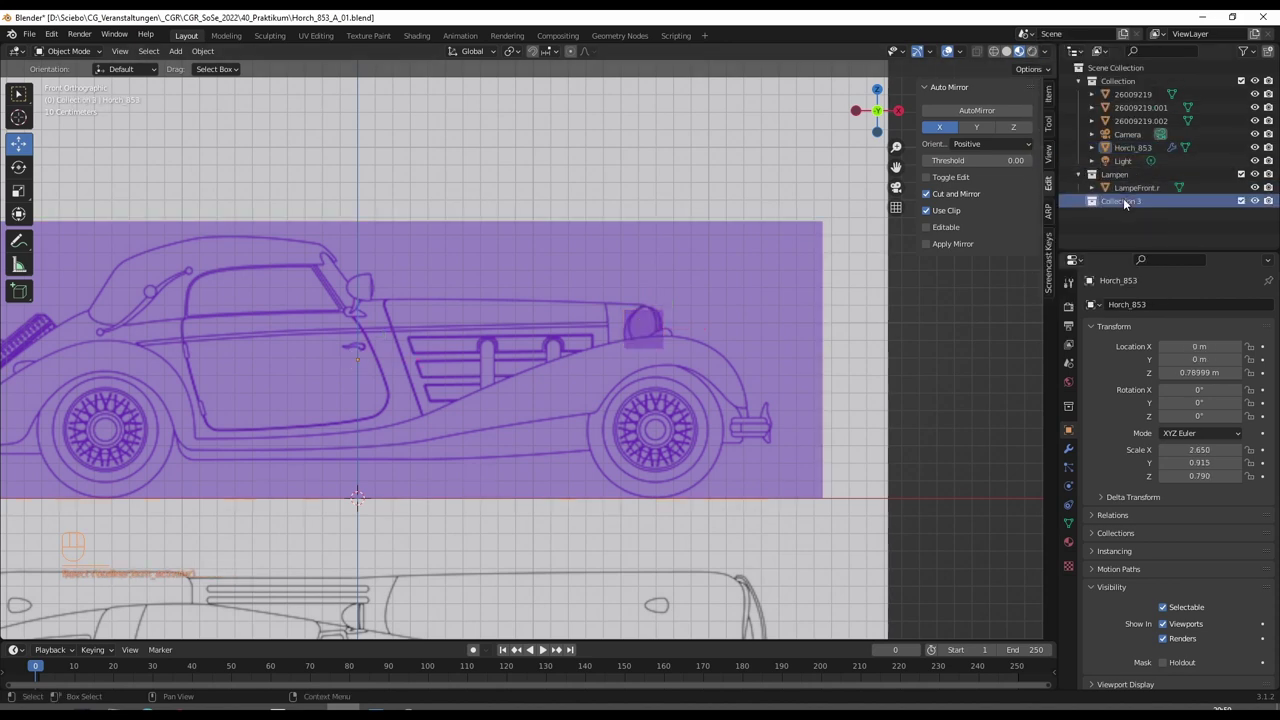
{"action": "key", "text": "F2"}
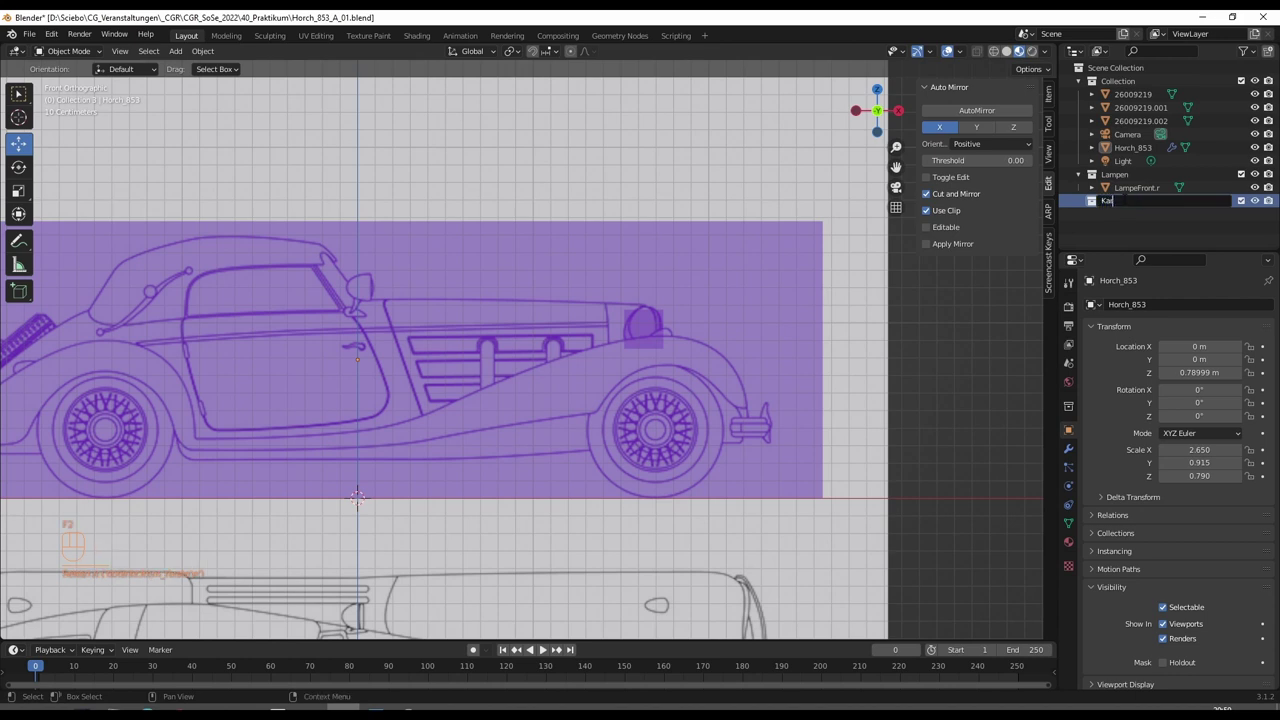
{"action": "key", "text": "s"}
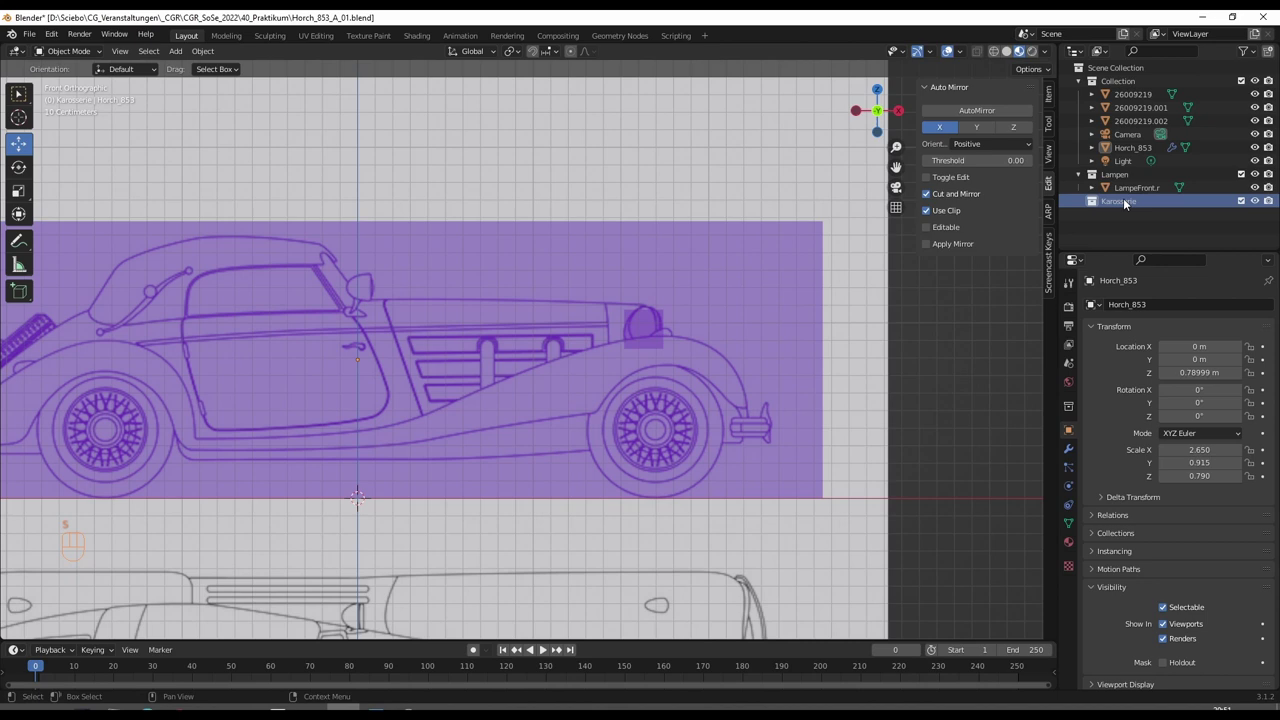
{"action": "left_click_drag", "start_coordinate": [1146, 154], "coordinate": [1132, 209]}
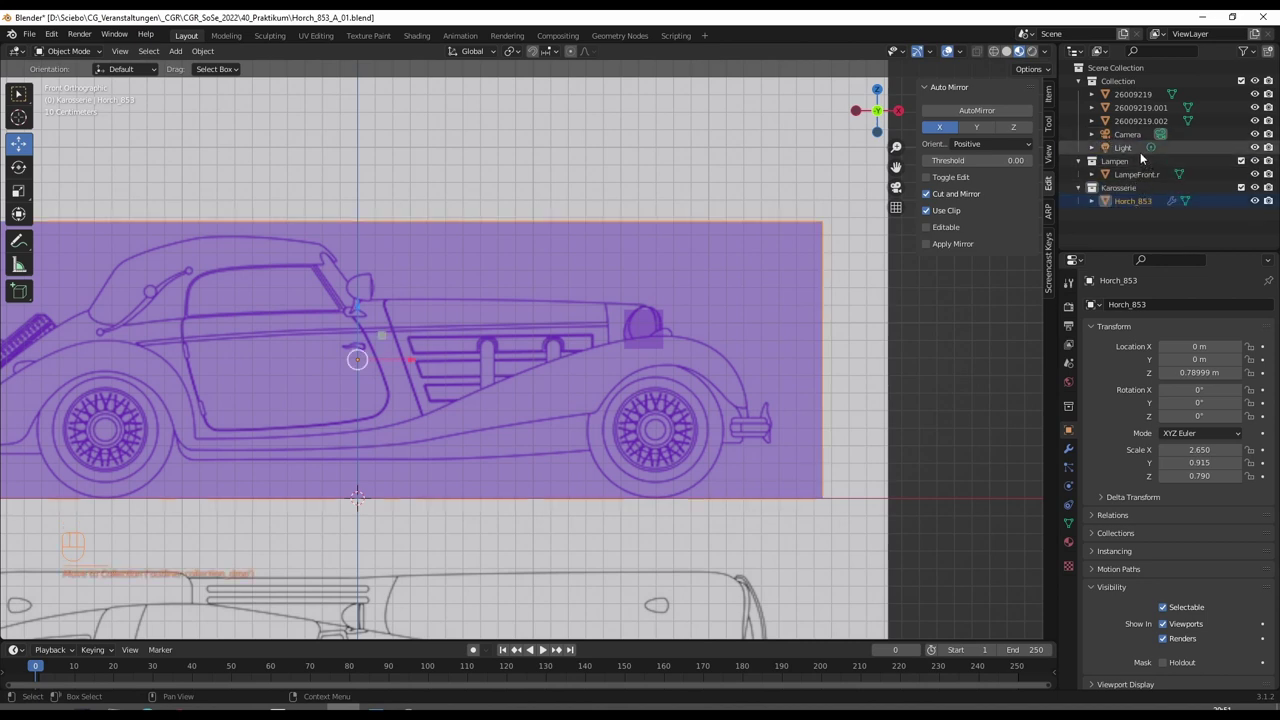
Hide the camera and light, collapse the default Collection and make Lampen the active collection
{"action": "left_click", "coordinate": [1258, 136]}
{"action": "left_click", "coordinate": [1258, 144]}
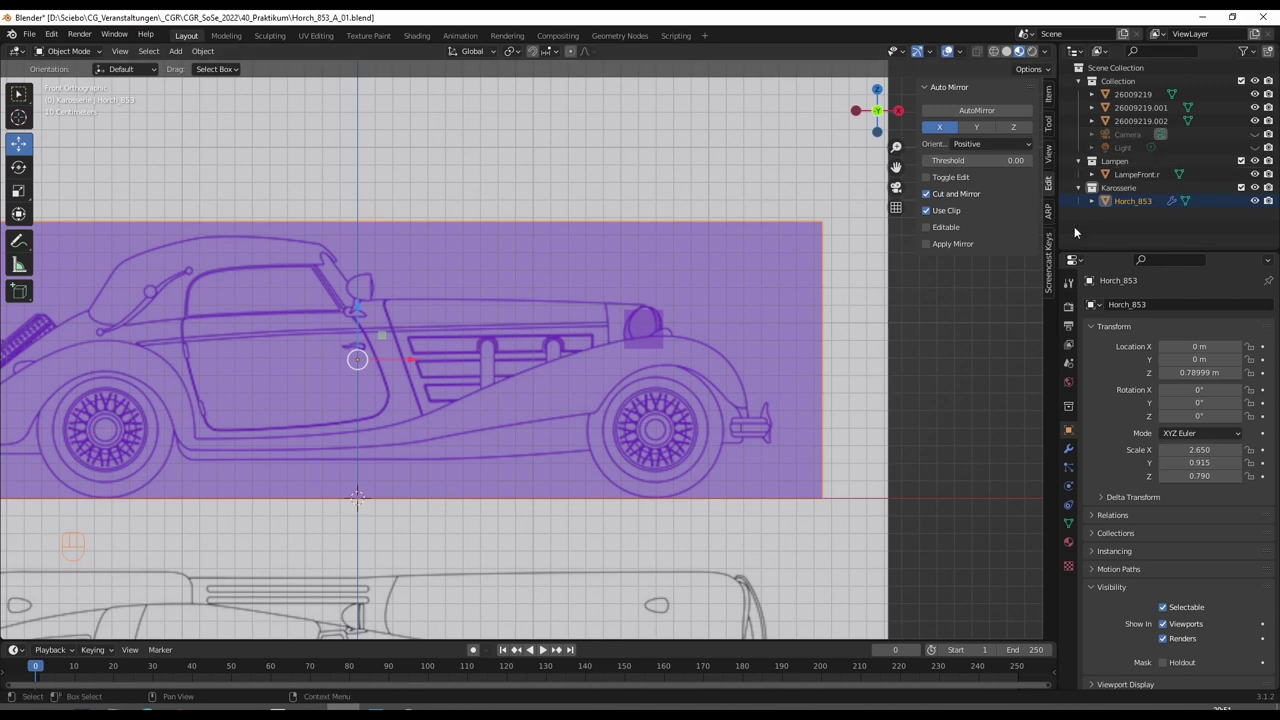
{"action": "left_click", "coordinate": [1081, 84]}
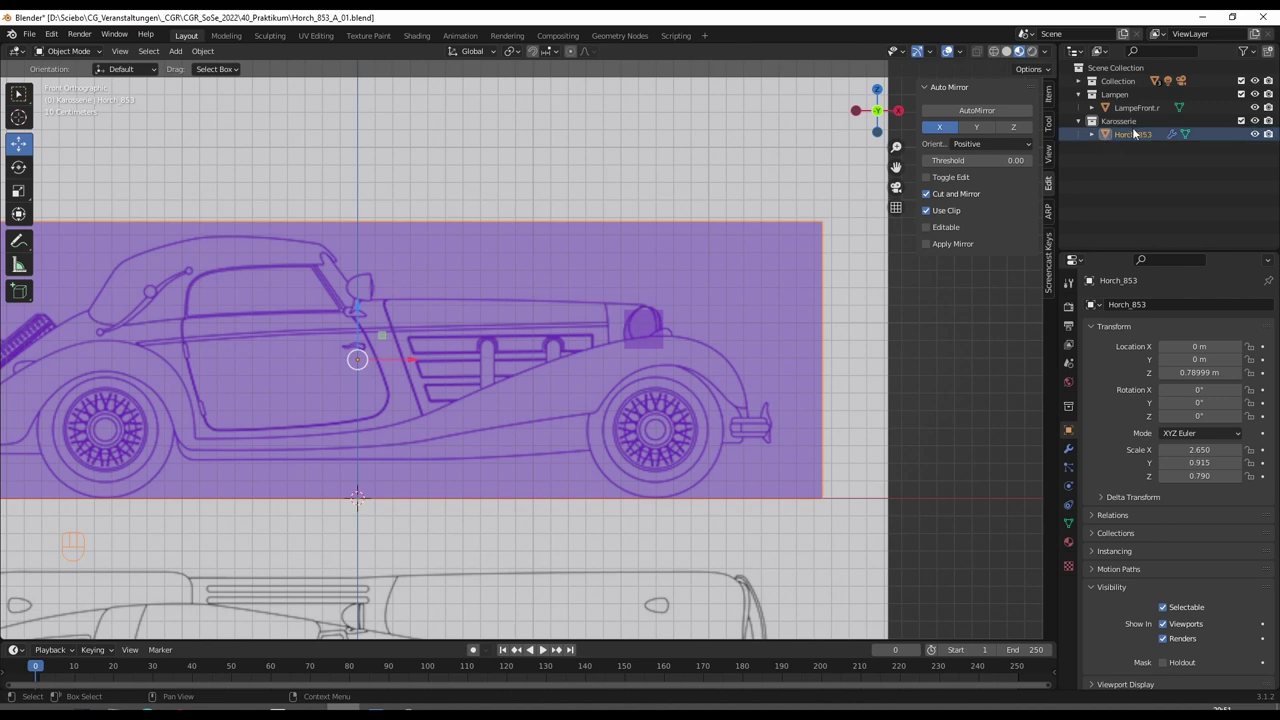
{"action": "left_click", "coordinate": [1140, 138]}
{"action": "left_click", "coordinate": [1132, 124]}
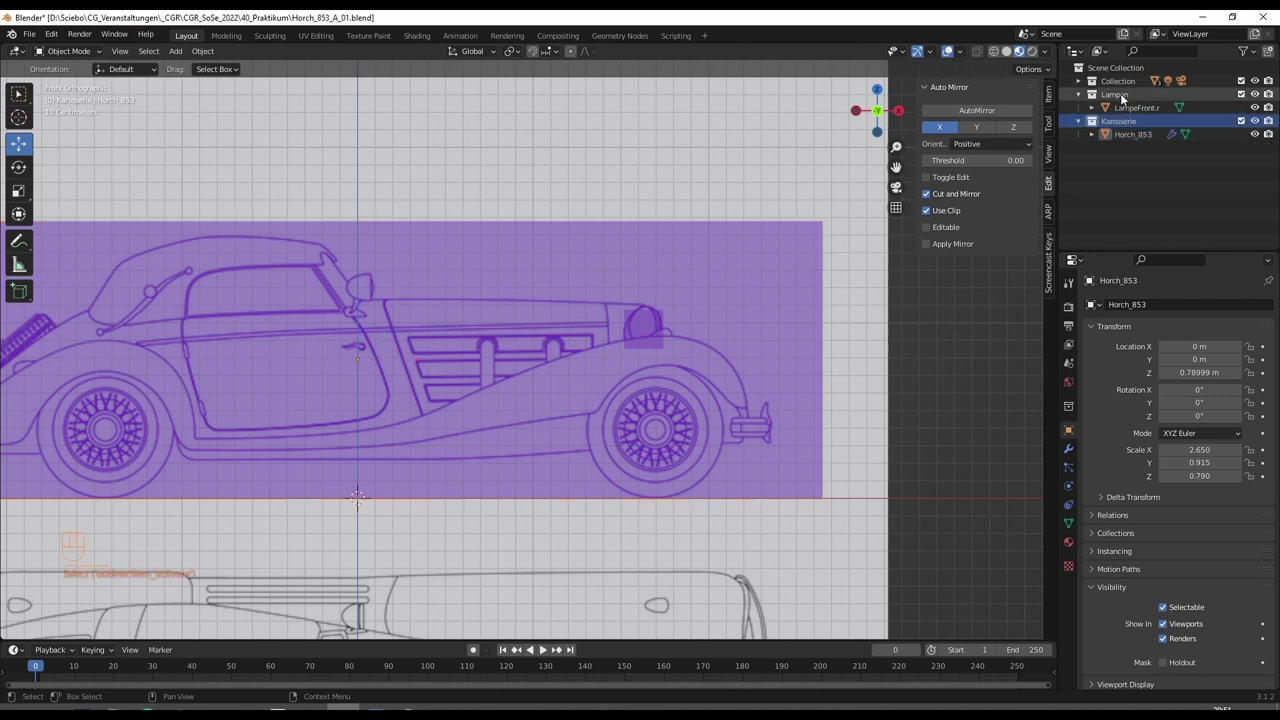
{"action": "left_click_drag", "start_coordinate": [1124, 97], "coordinate": [1129, 95]}
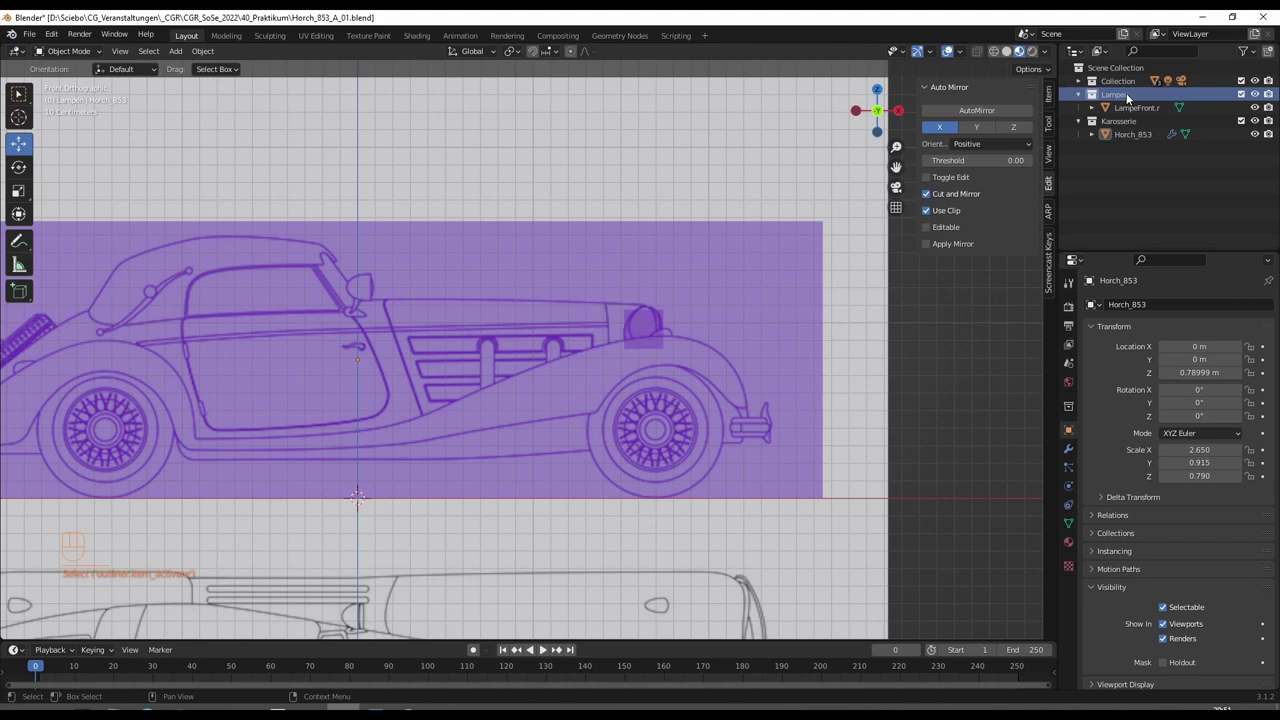
Exclude the Karosserie collection, edit LampeFront.r and add an edge loop, resizing it
{"action": "left_click", "coordinate": [1244, 125]}
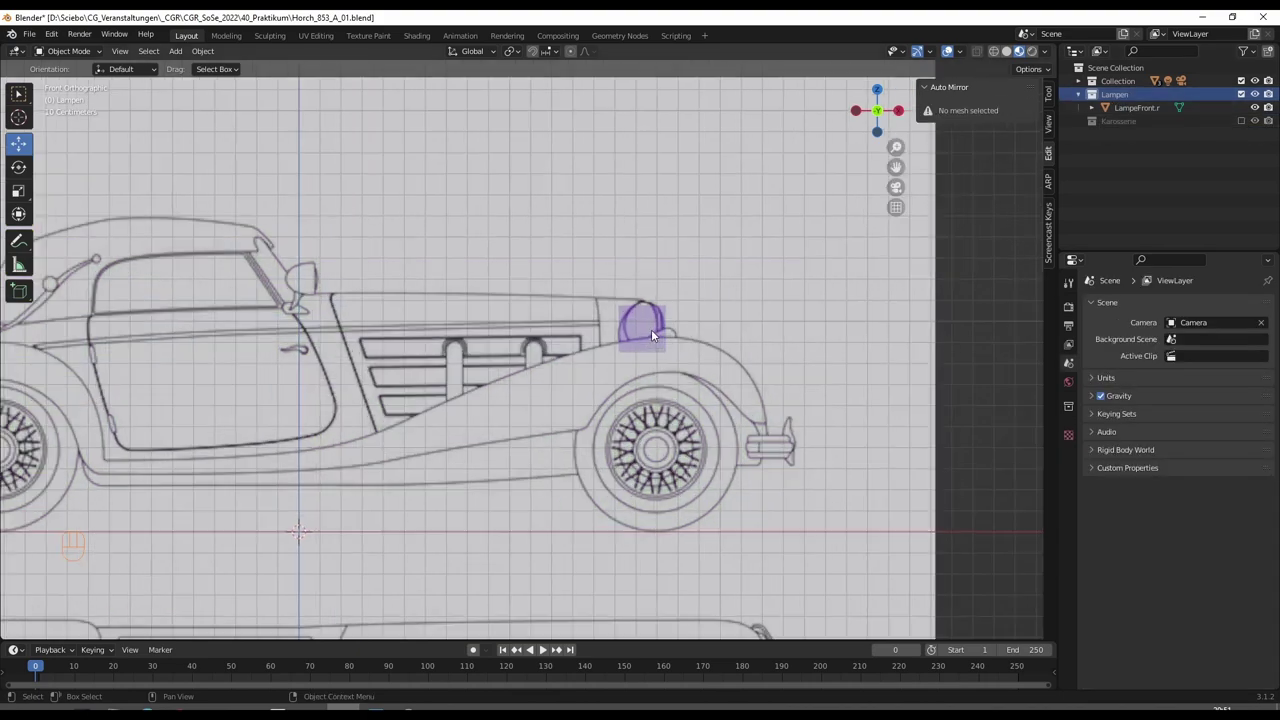
{"action": "key", "text": "Tab"}
{"action": "left_click", "coordinate": [644, 318]}
{"action": "key", "text": "Tab"}
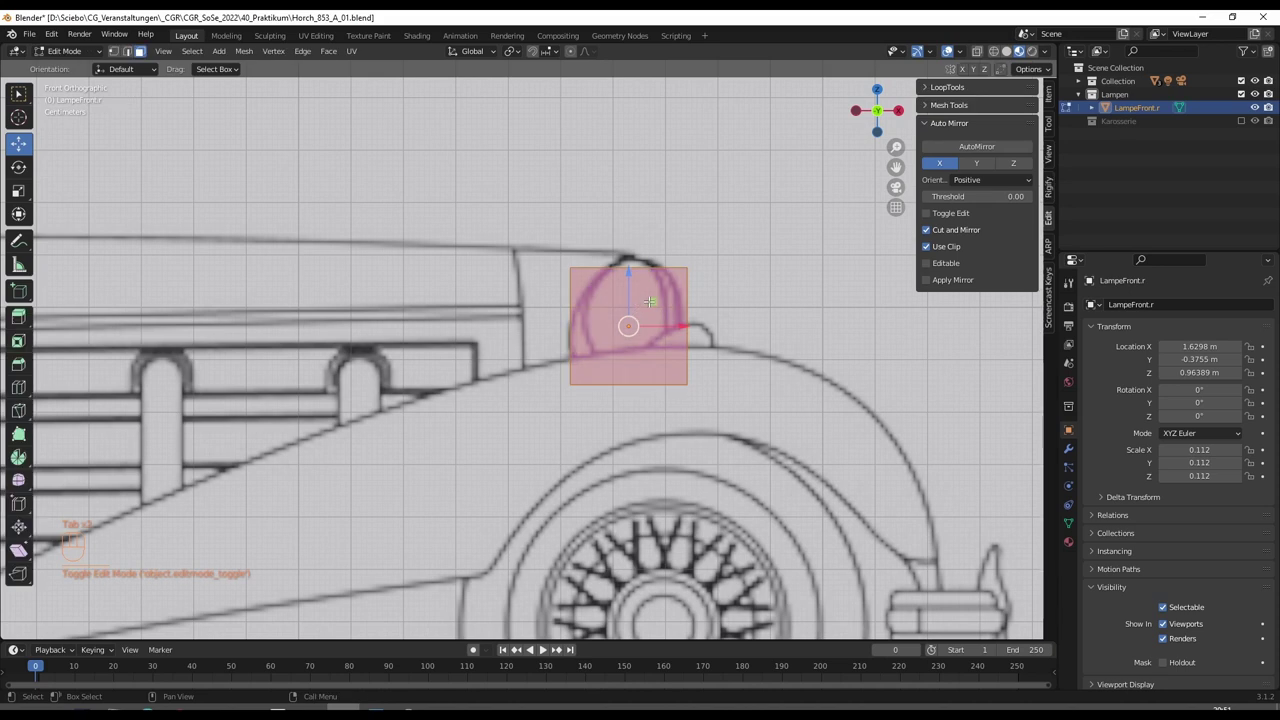
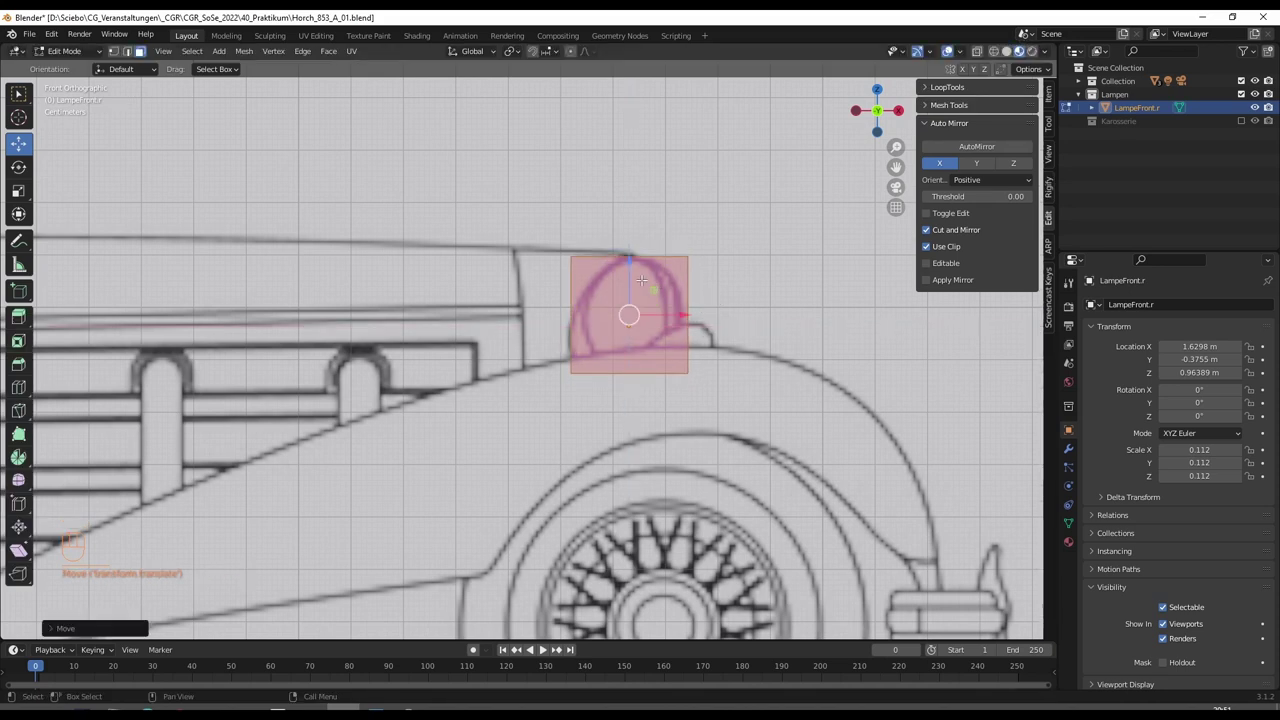
{"action": "key", "text": "ctrl+r"}
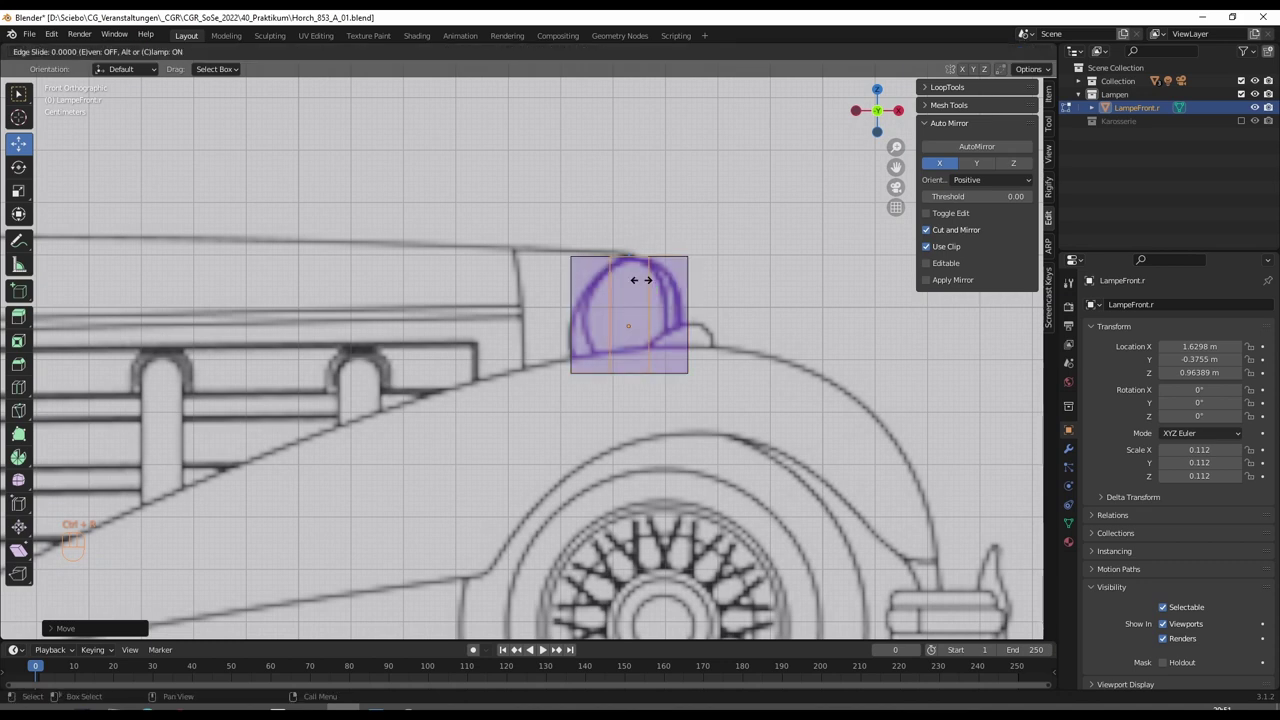
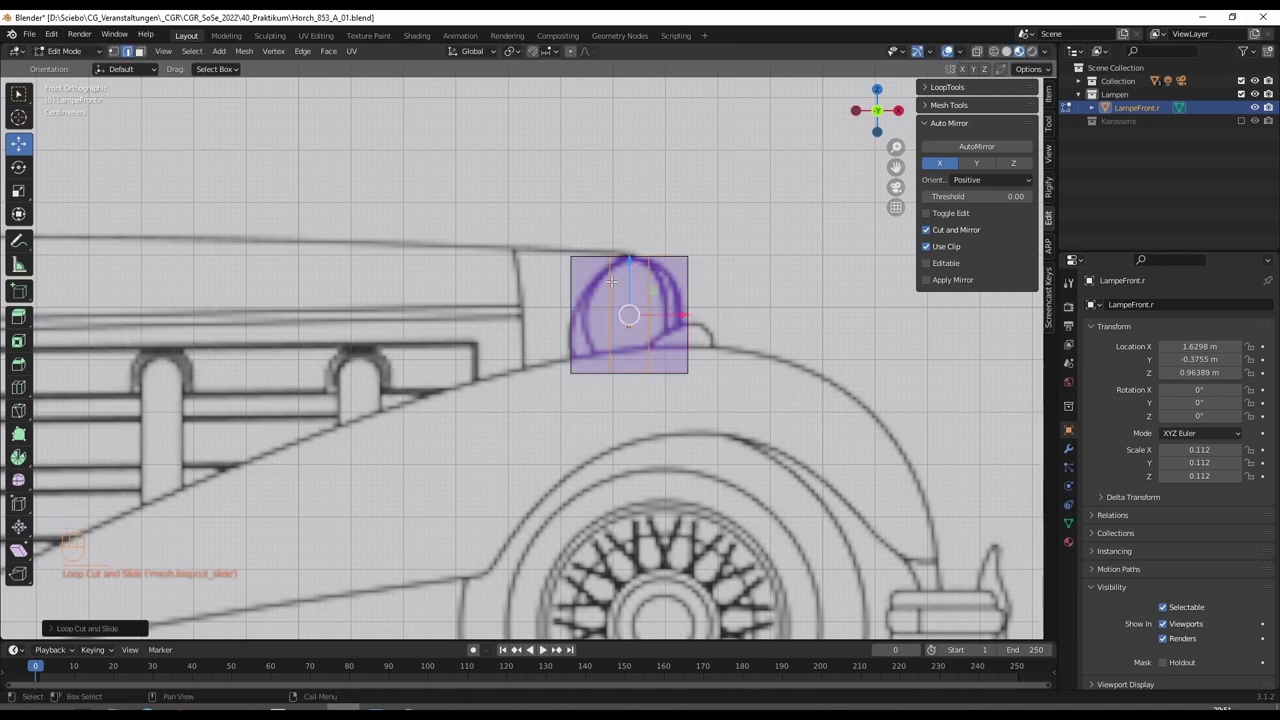
{"action": "key", "text": "s"}
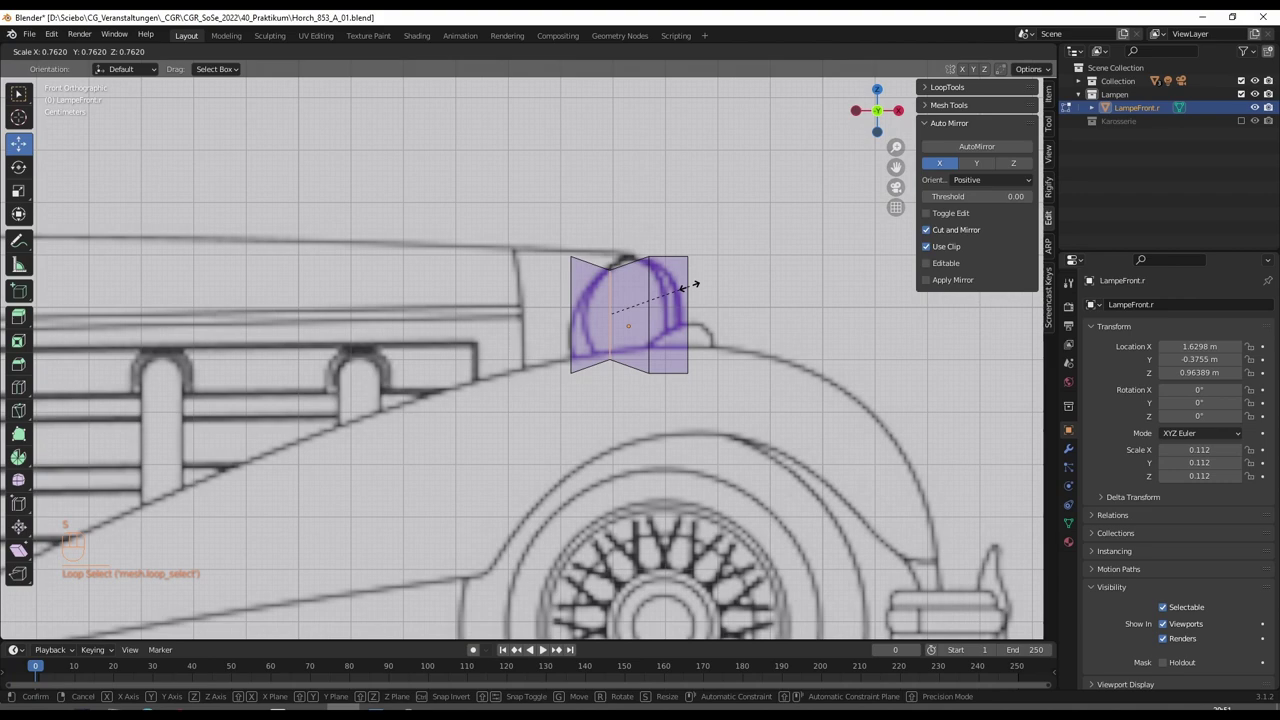
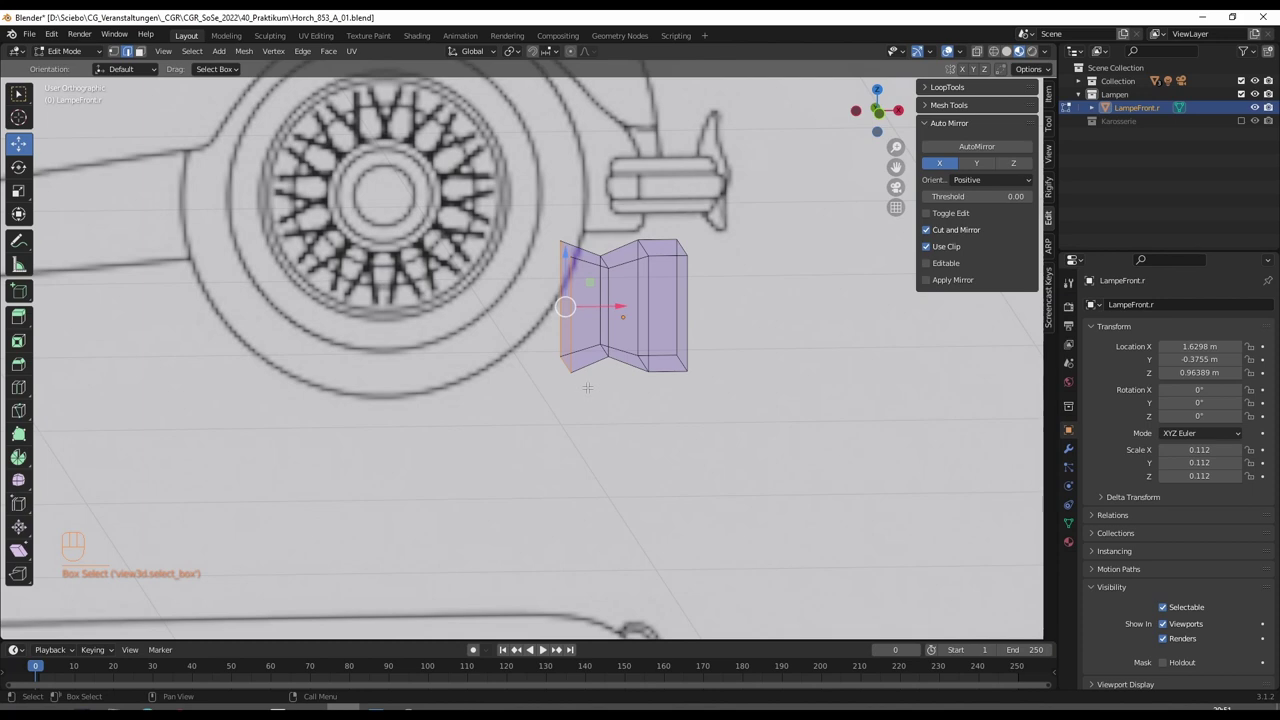
Check the lamp shape in side view and shrink the outer loop toward the drawn headlamp outline
{"action": "key", "text": "KP_3"}
{"action": "key", "text": "KP_3"}
{"action": "key", "text": "KP_1"}
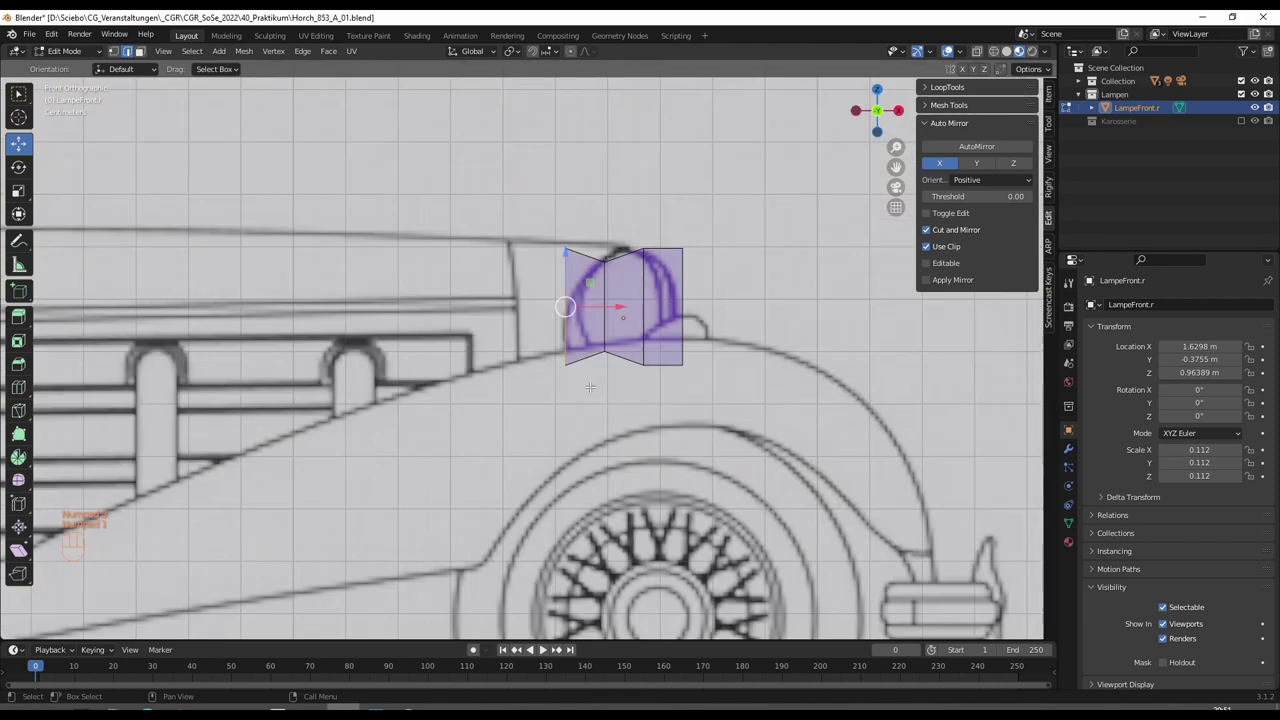
{"action": "key", "text": "s"}
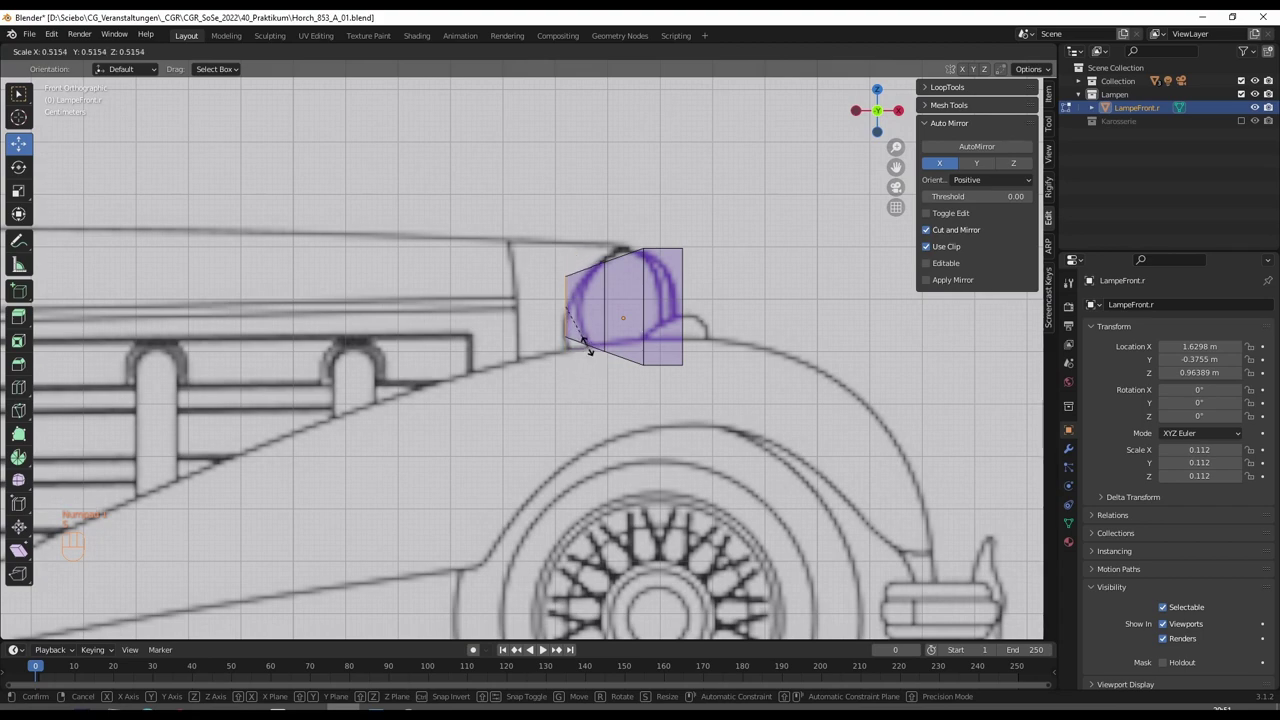
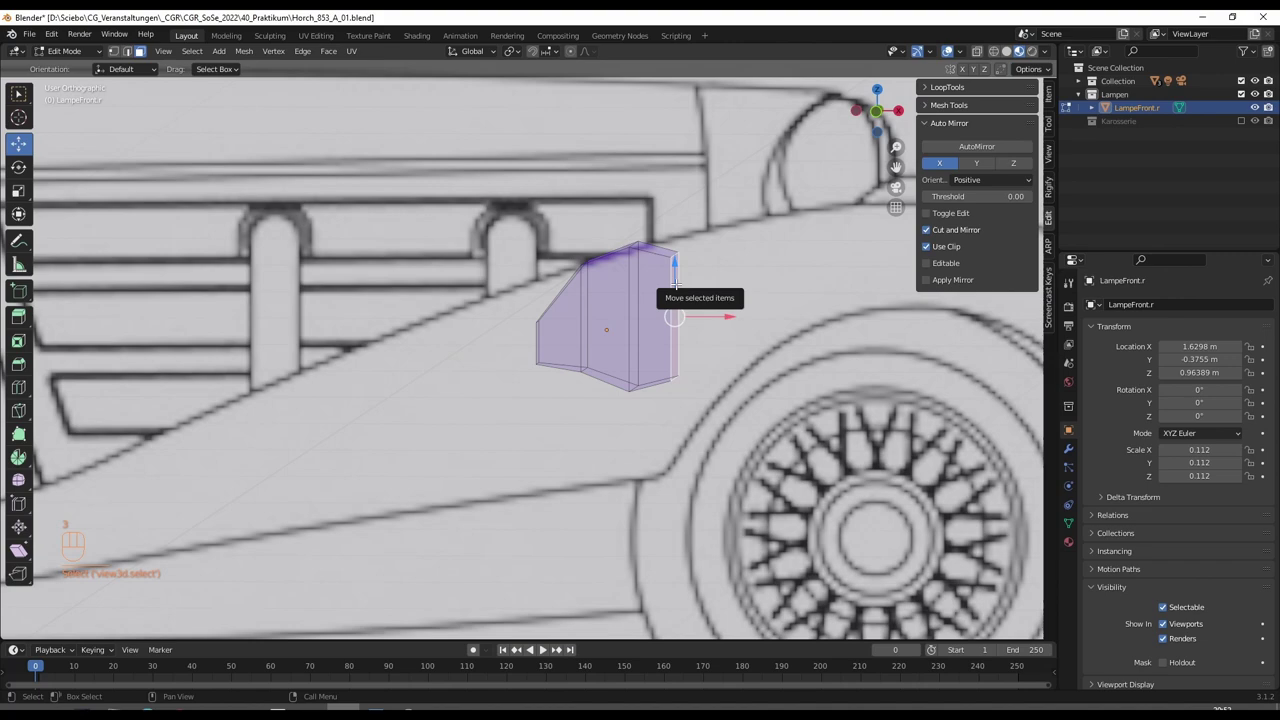
Return to the front view to continue adding loop cuts to the lamp mesh
{"action": "key", "text": "KP_1"}
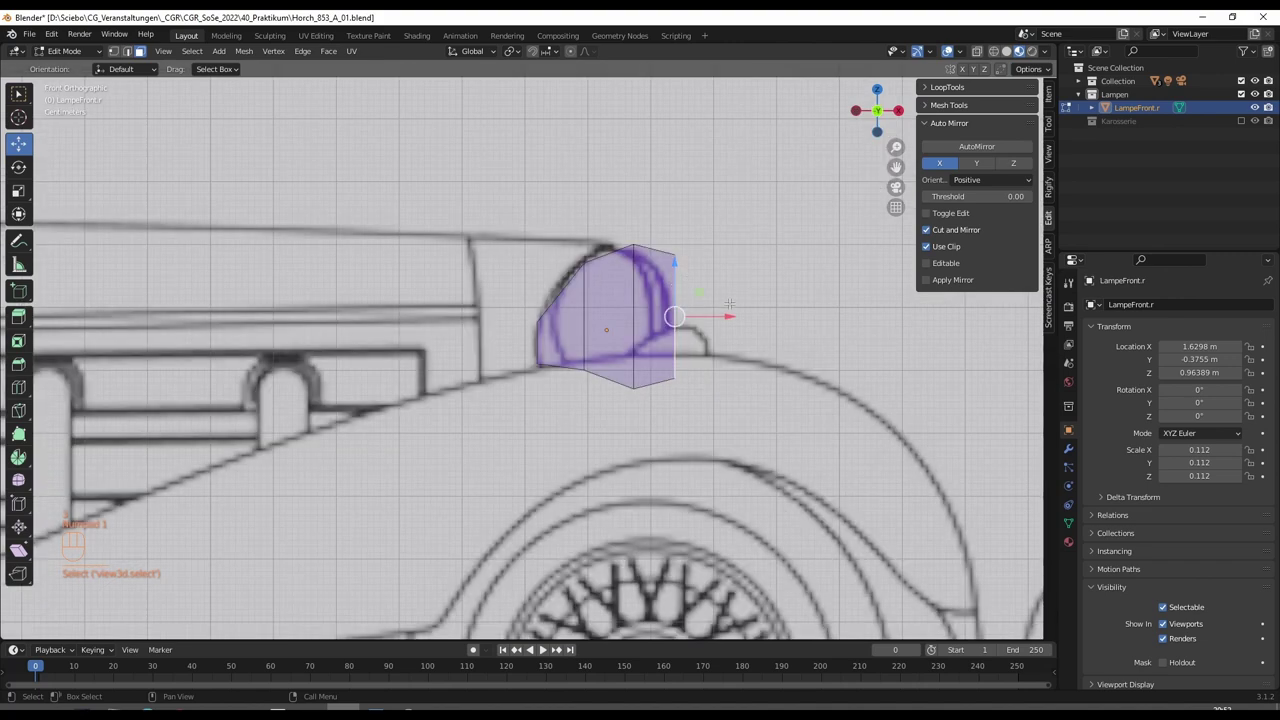
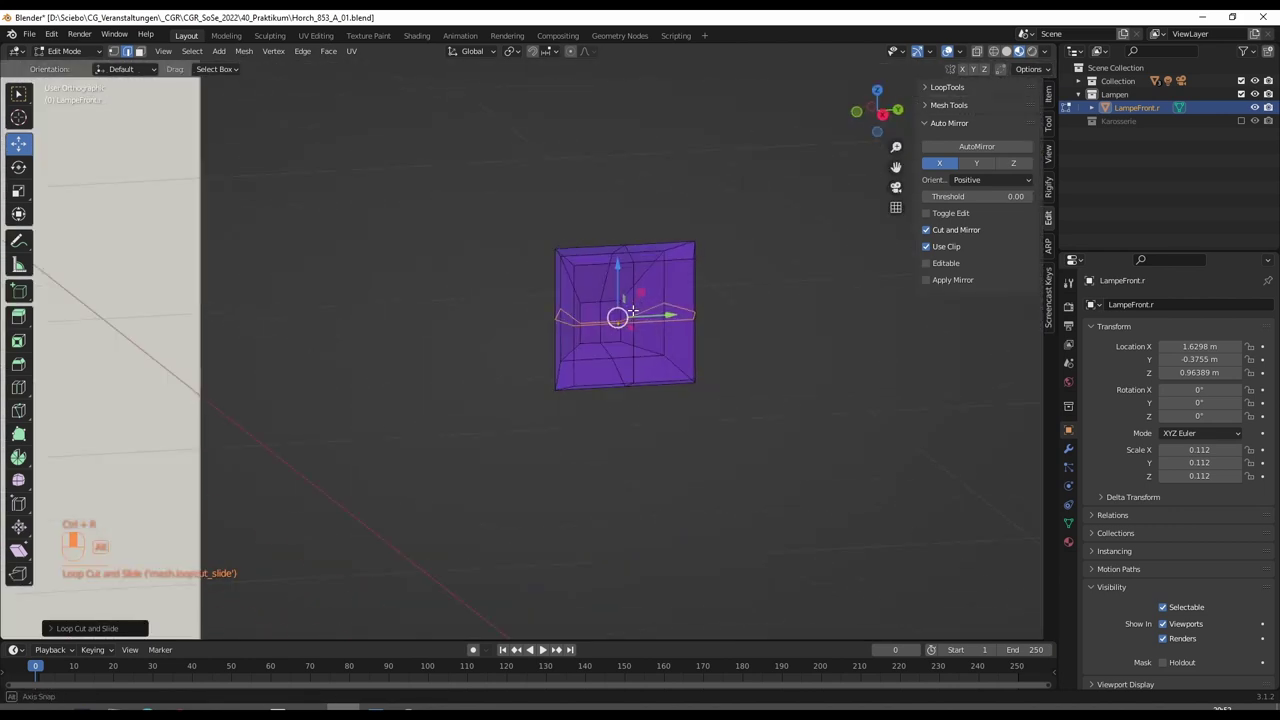
View the lamp against the round headlamp drawing and zoom in on its rounded front face
{"action": "key", "text": "KP_3"}
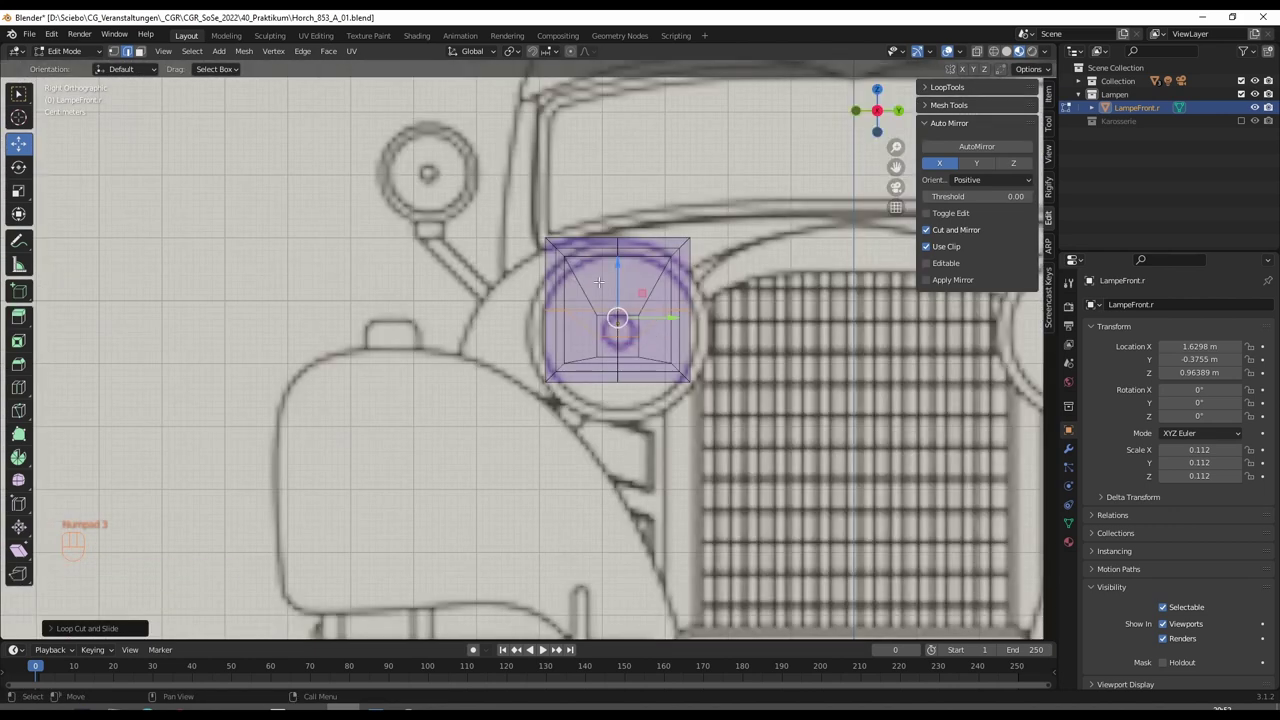
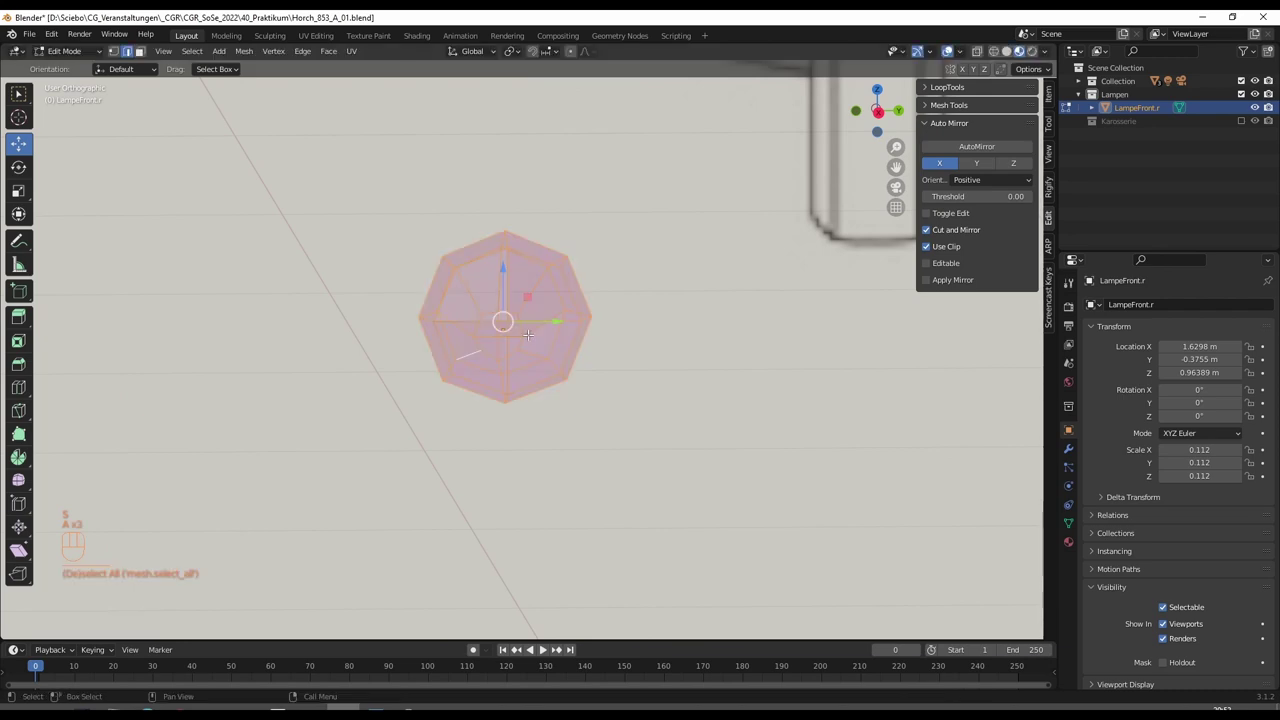
{"action": "key", "text": "KP_Decimal"}
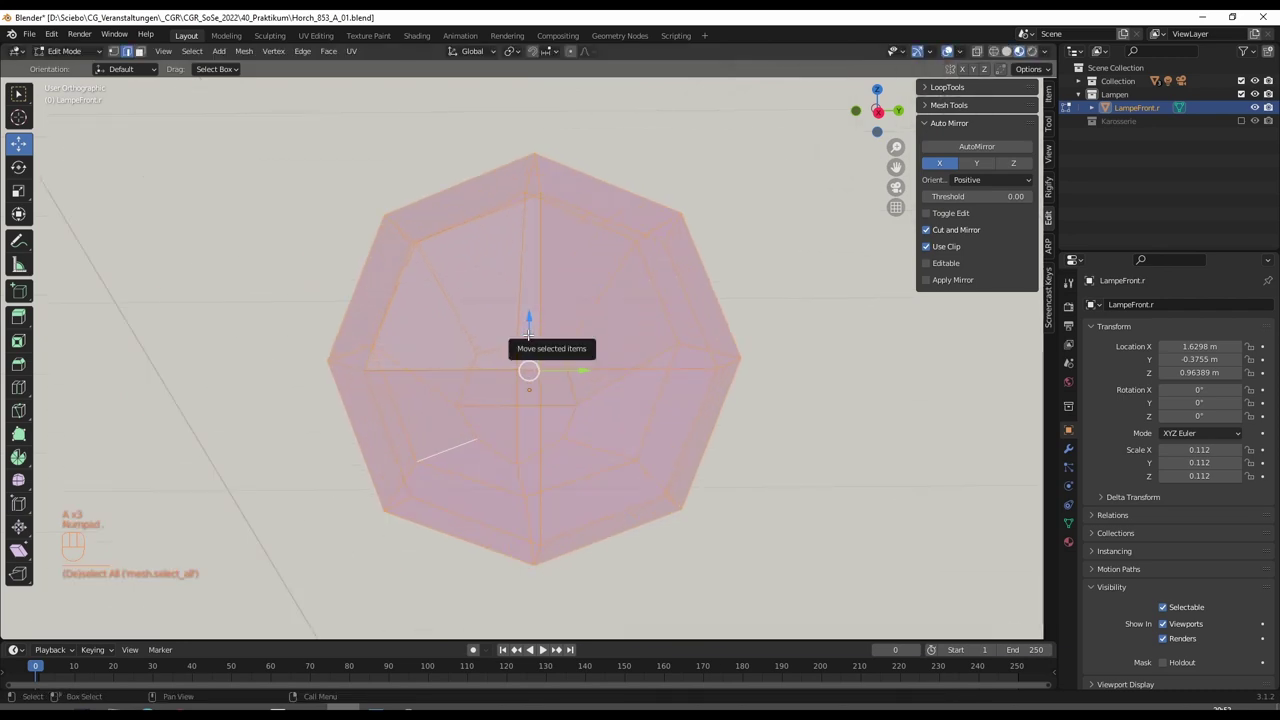
{"action": "key", "text": "KP_3"}
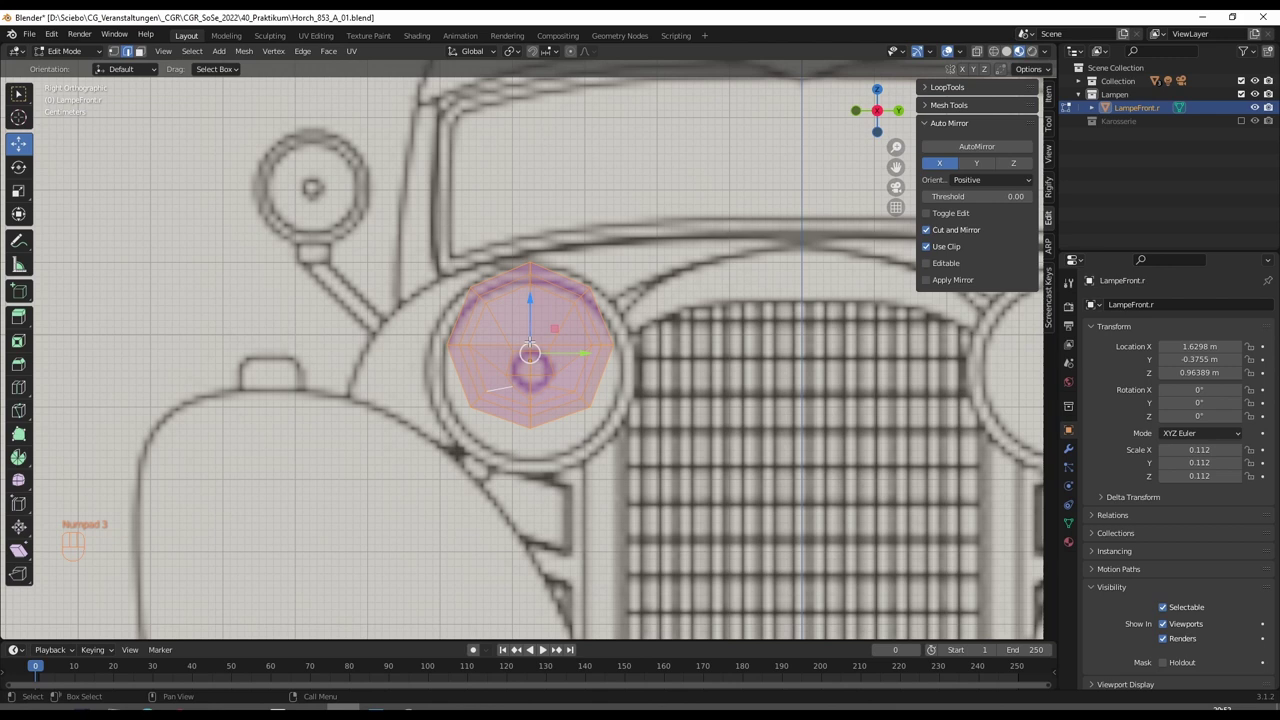
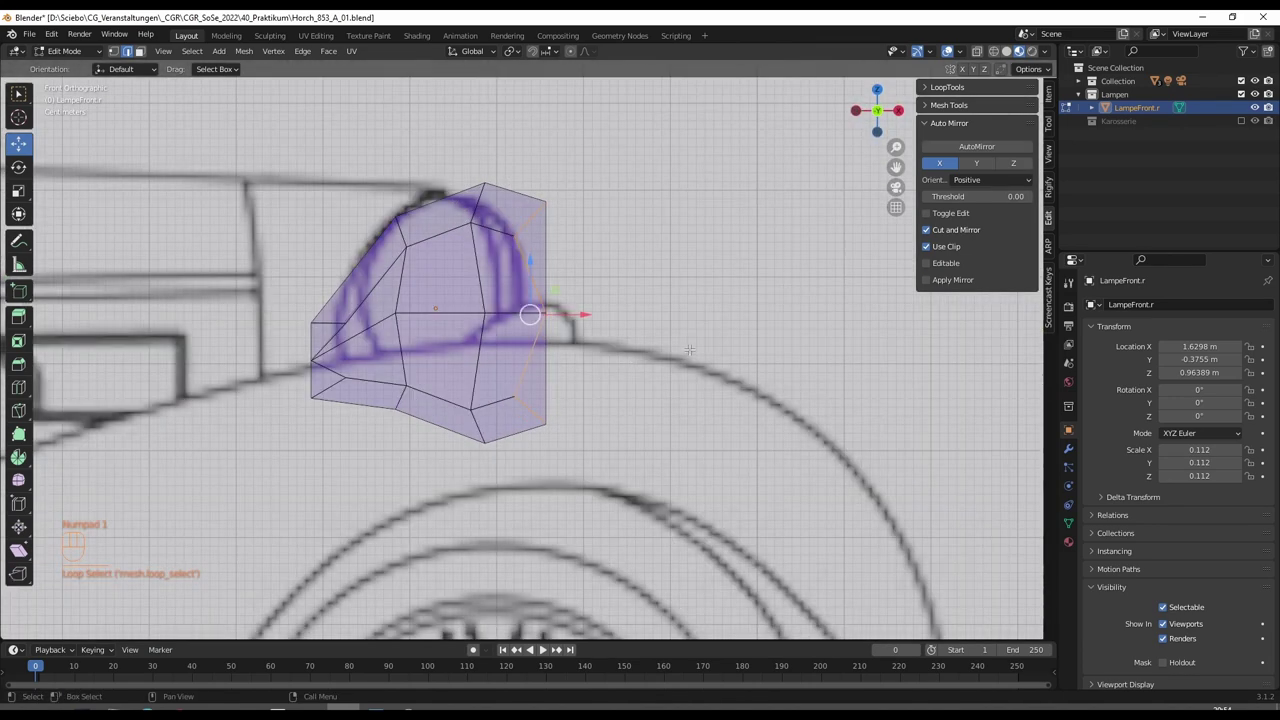
Scale the selected seam-side edge loop to 0 along X to flatten it straight
{"action": "key", "text": "s"}
{"action": "key", "text": "x"}
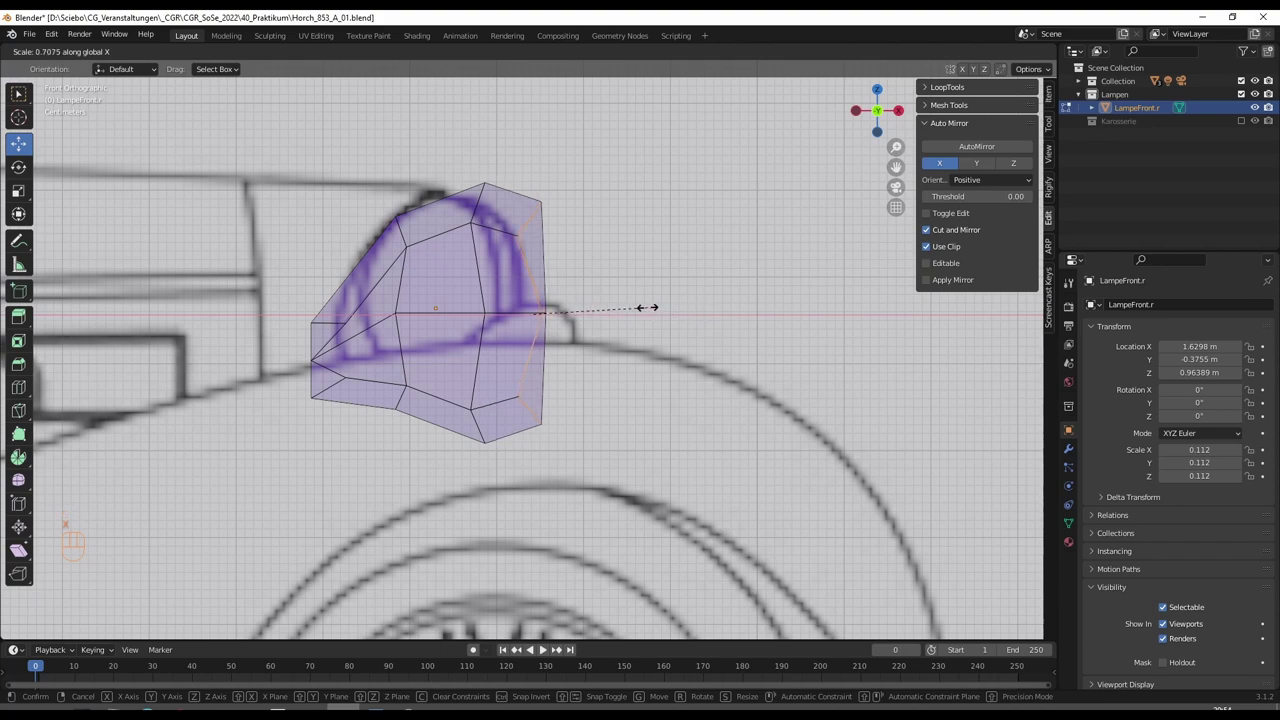
{"action": "key", "text": "0"}
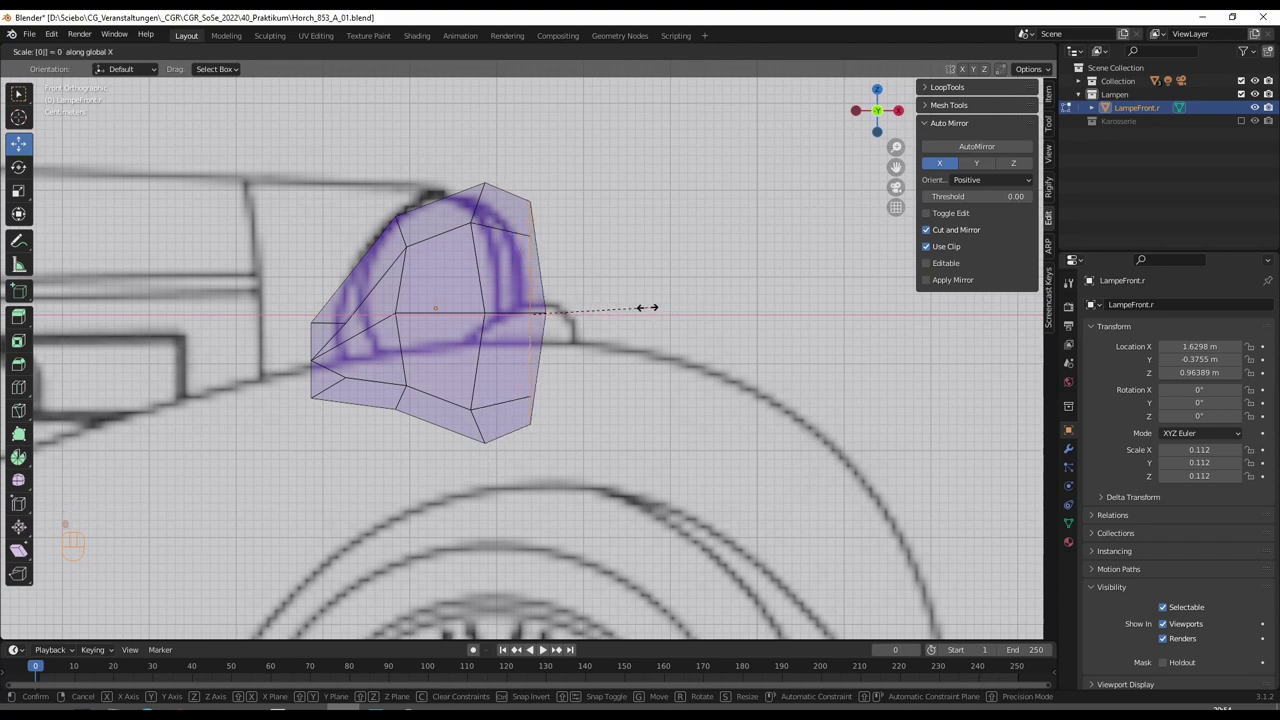
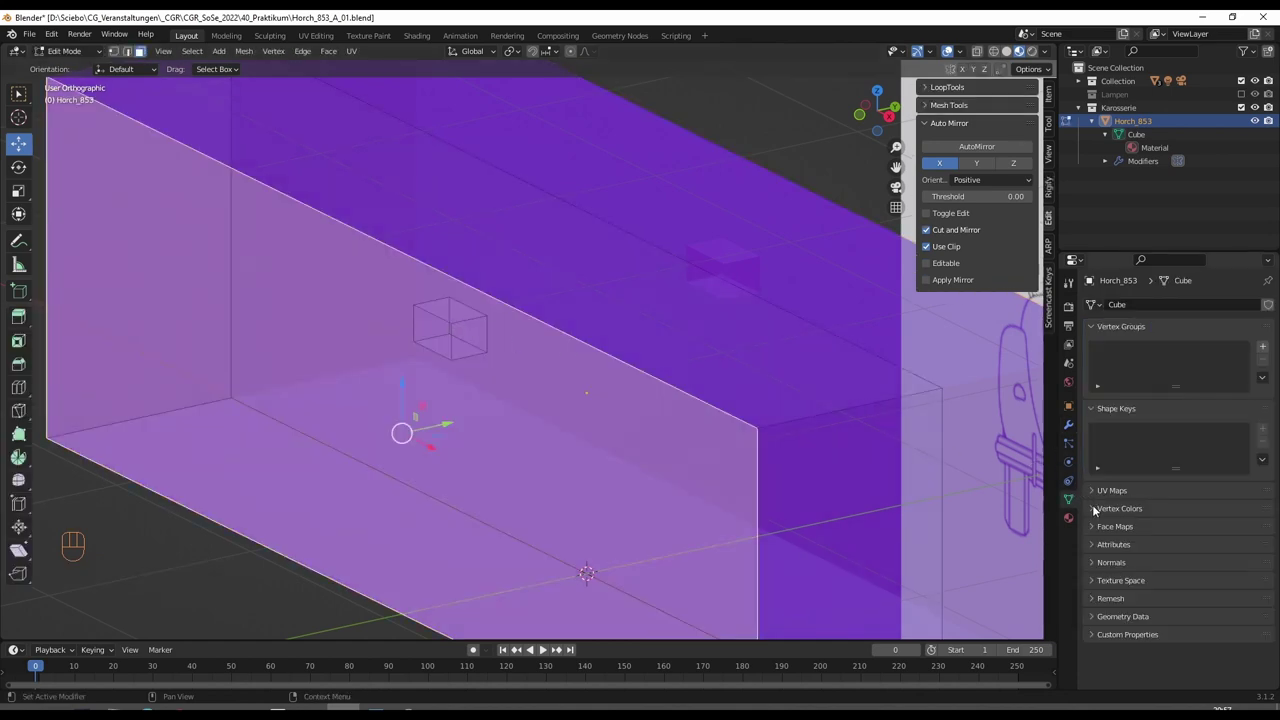
Expand the Face Maps panel in the Horch_853 body's Object Data Properties
{"action": "left_click", "coordinate": [1096, 526]}
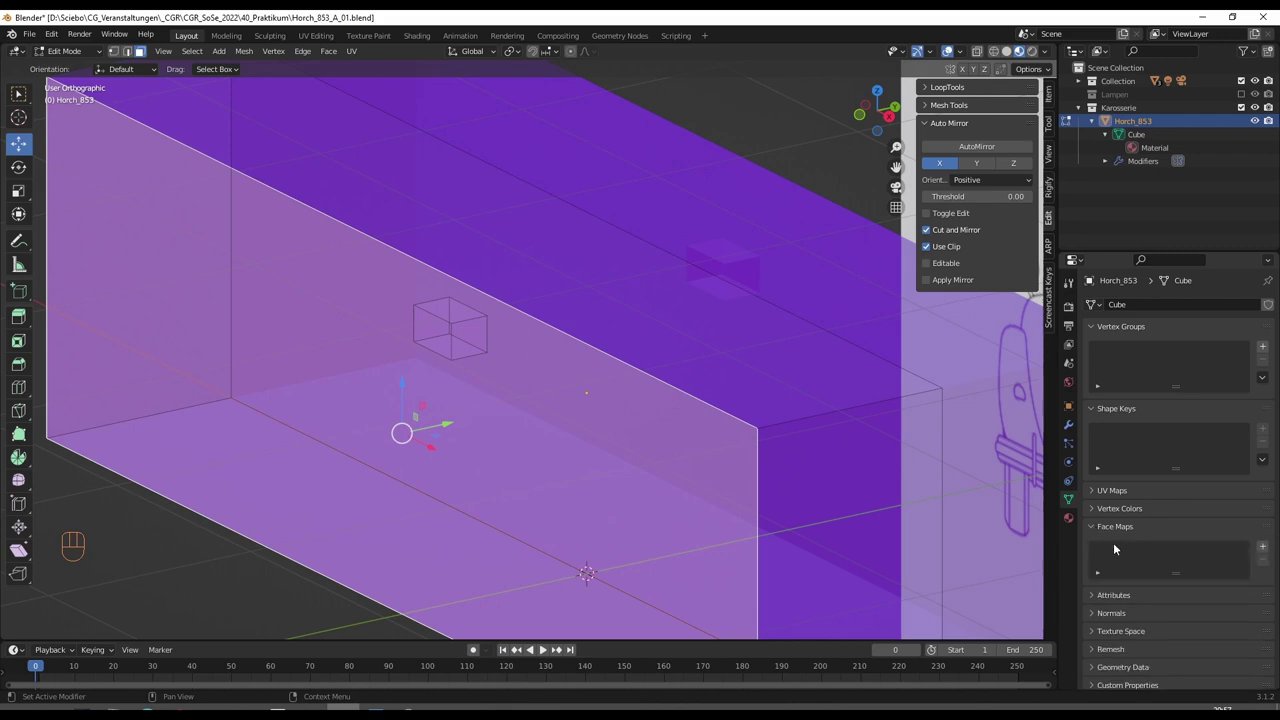
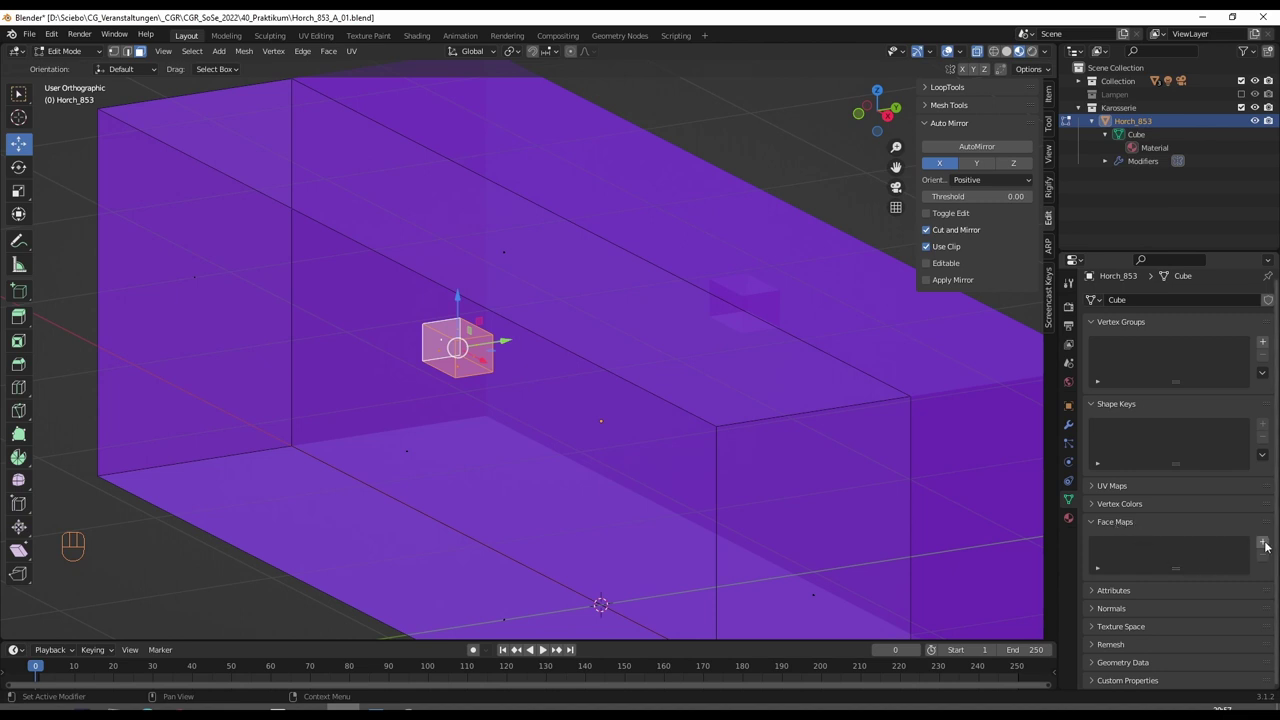
Add a new face map and a new vertex group to the body, assigning the small cube to each
{"action": "left_click", "coordinate": [1266, 540]}
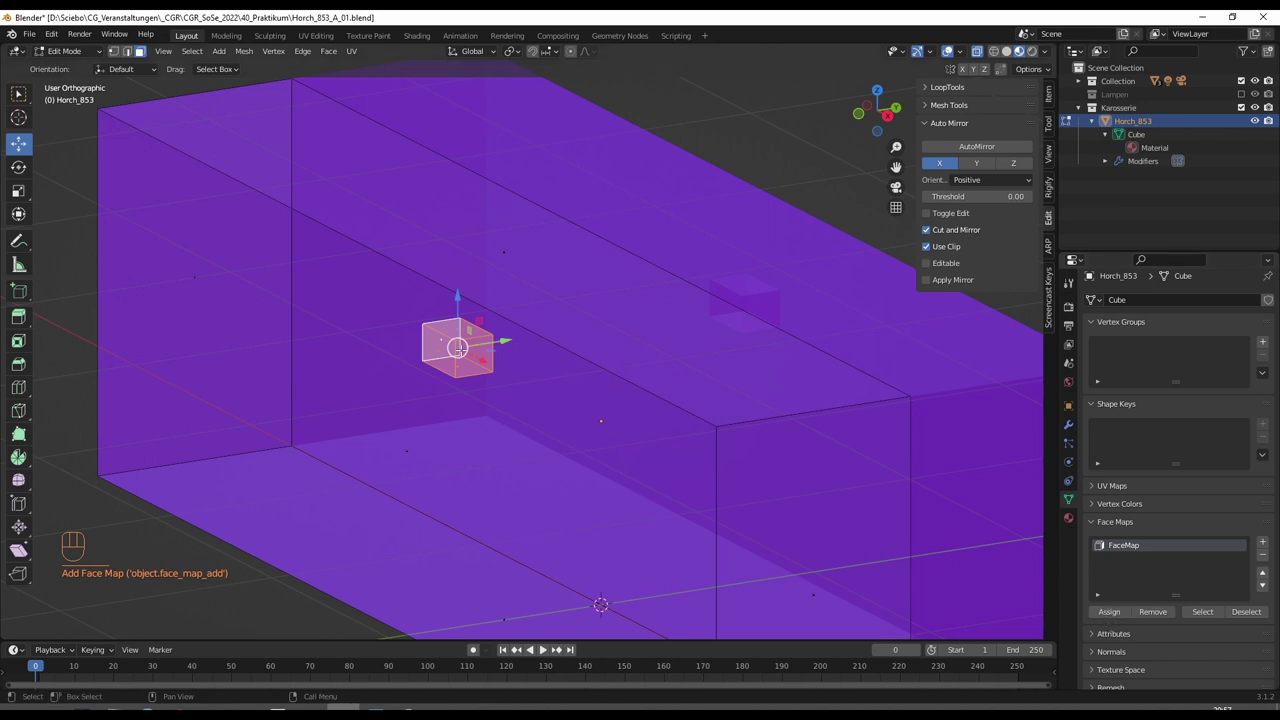
{"action": "left_click", "coordinate": [1108, 615]}
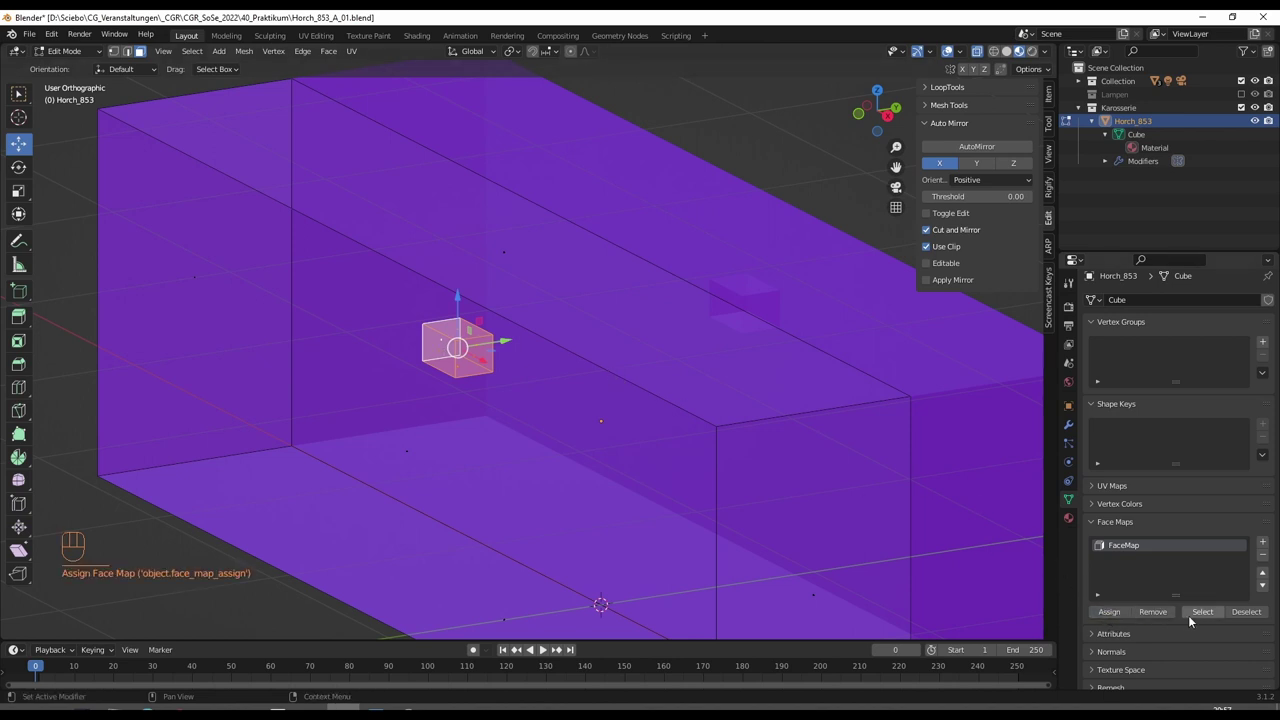
{"action": "left_click", "coordinate": [1265, 339]}
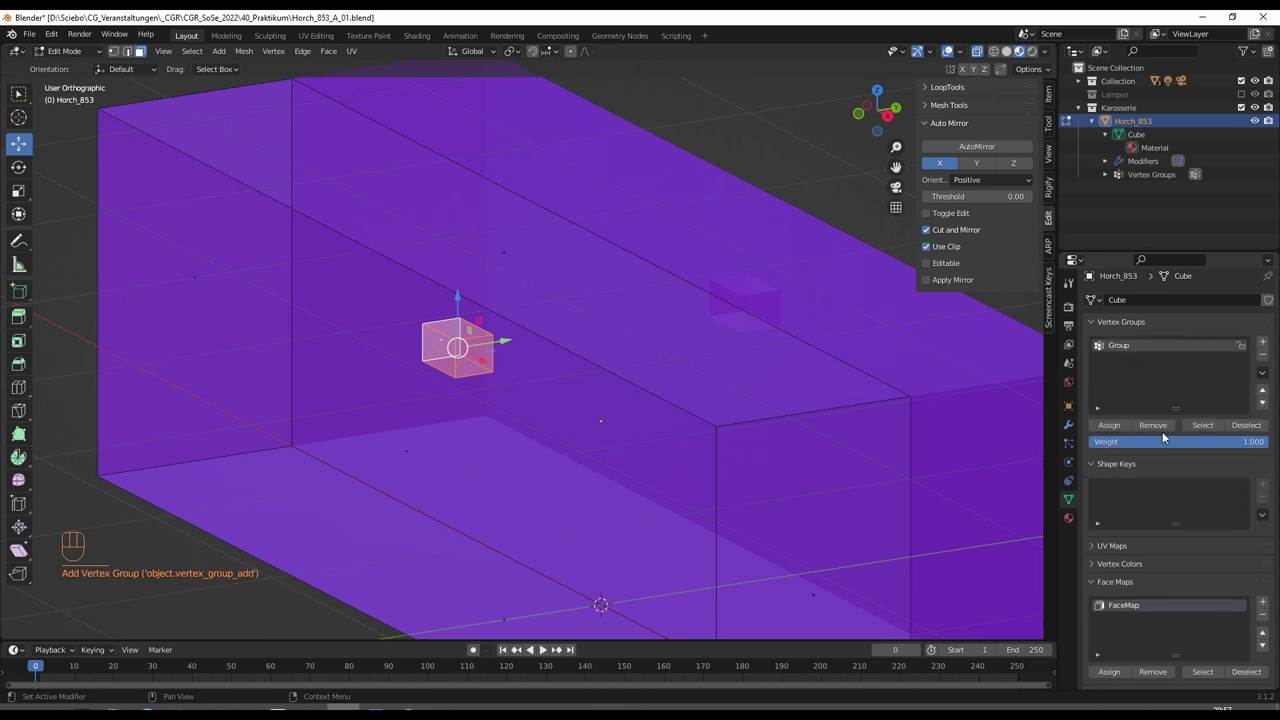
{"action": "left_click", "coordinate": [1119, 428]}
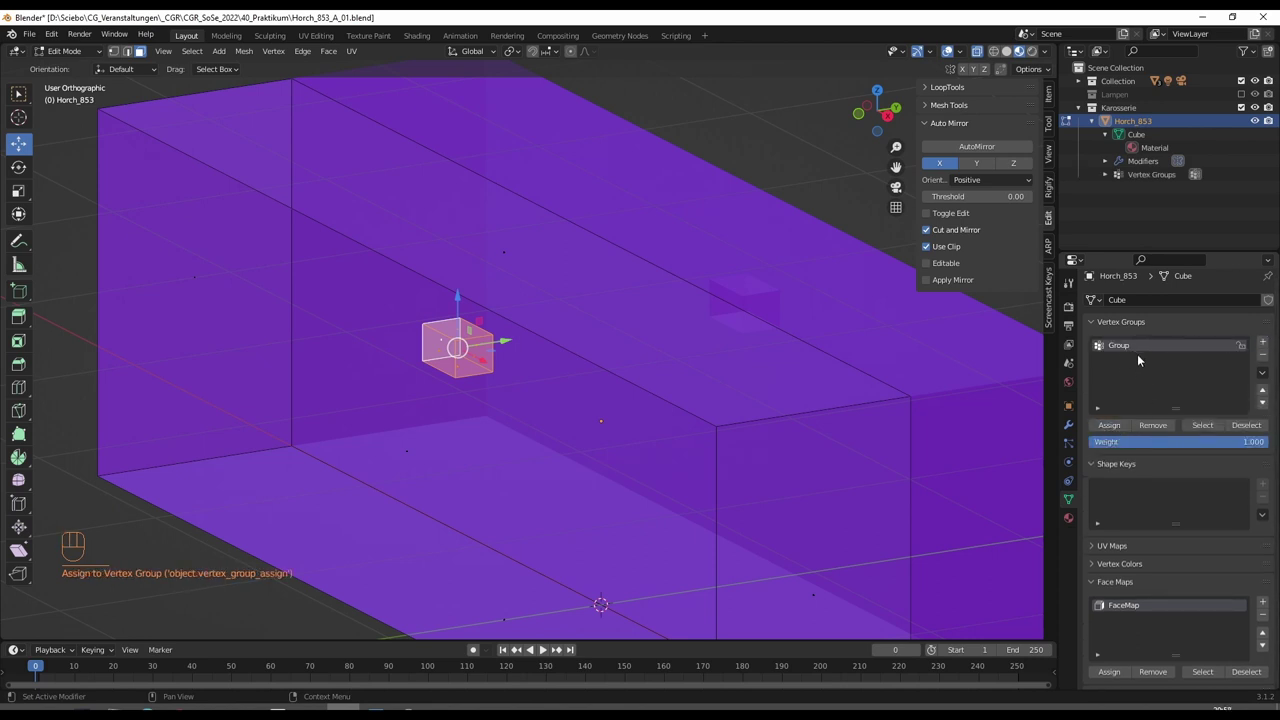
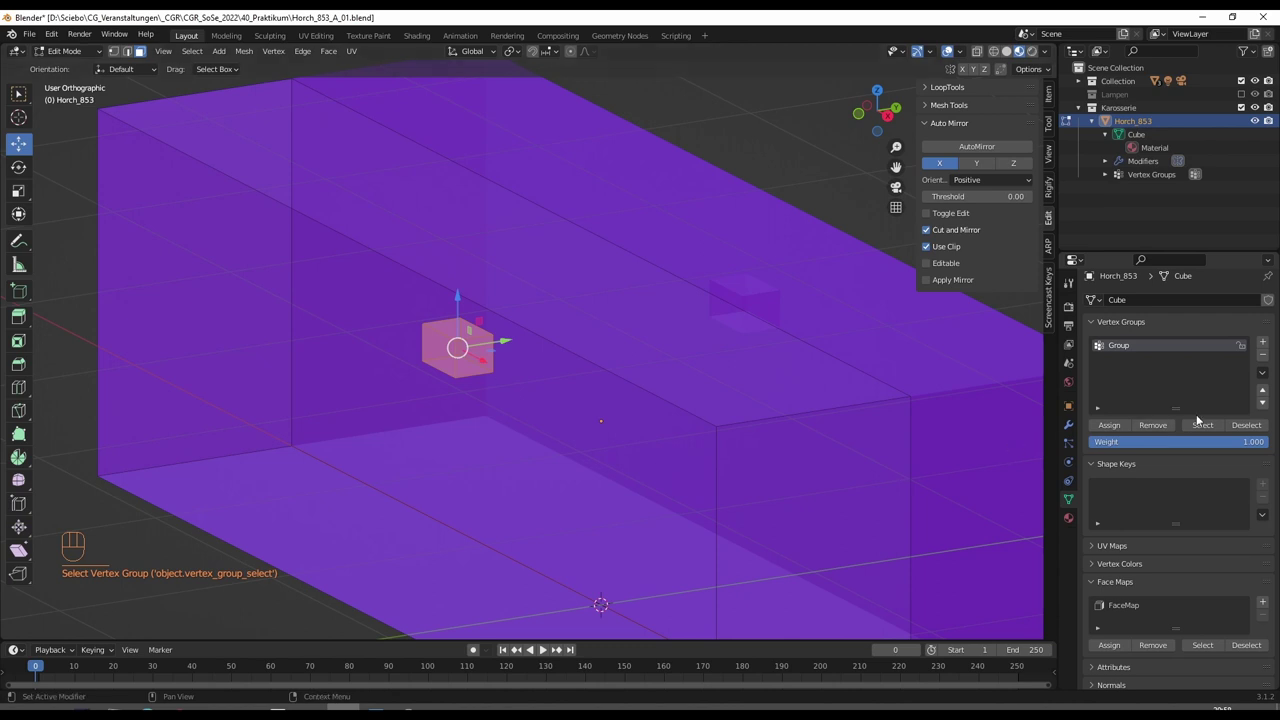
Deselect the cube via the vertex group, then reselect it through the FaceMap entry
{"action": "left_click", "coordinate": [1248, 426]}
{"action": "left_click", "coordinate": [1206, 653]}
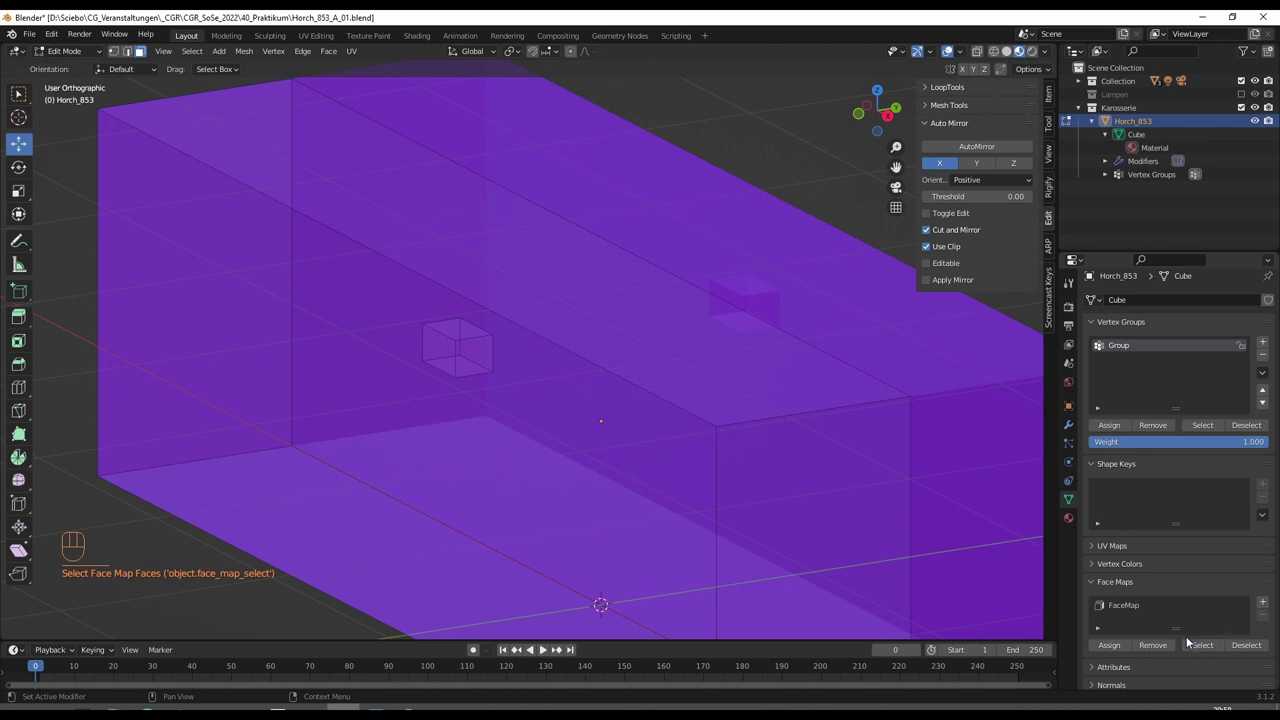
{"action": "left_click", "coordinate": [1130, 606]}
{"action": "left_click", "coordinate": [1208, 671]}
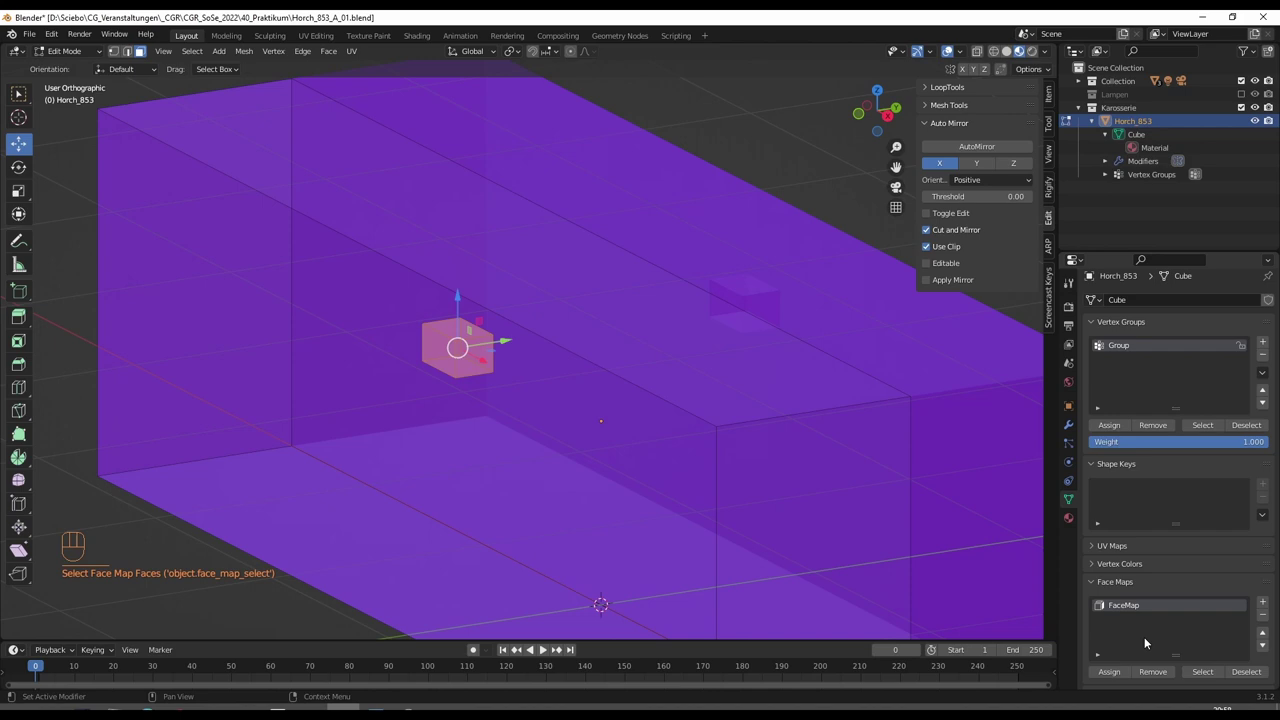
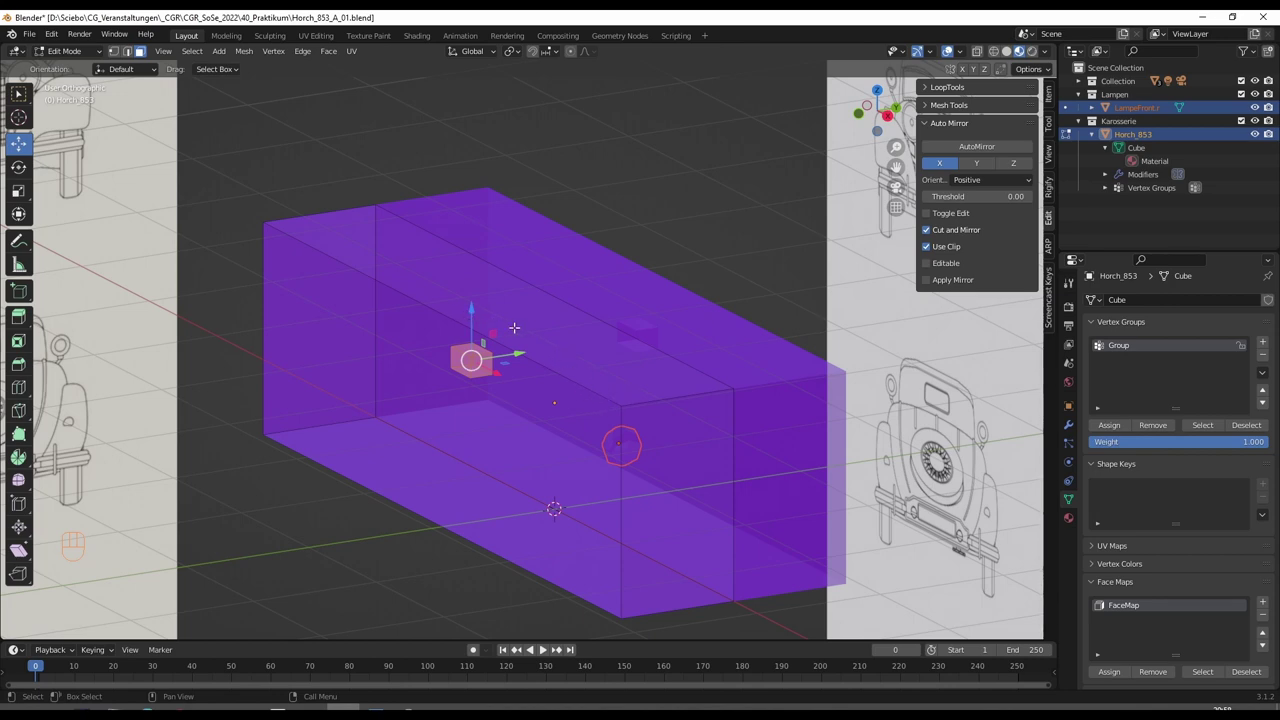
Start Save As to store the work as Horch_853_A_02.blend
{"action": "left_click_drag", "start_coordinate": [30, 39], "coordinate": [115, 143]}
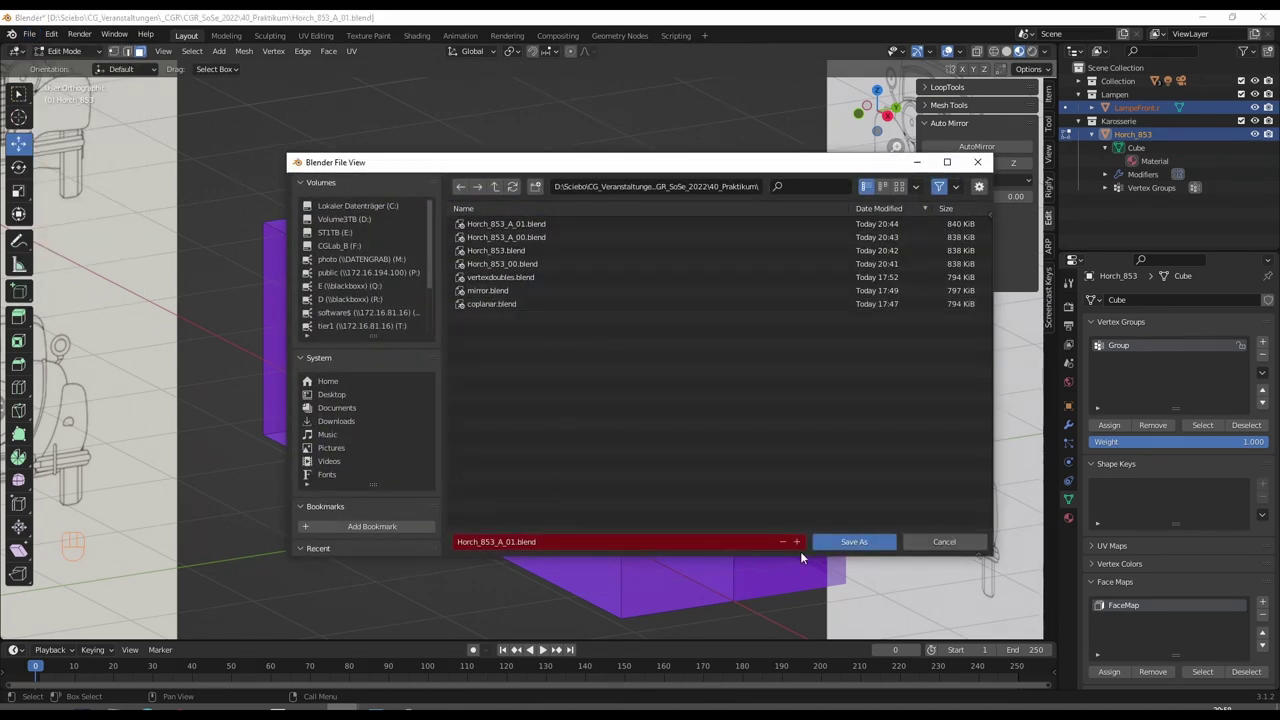
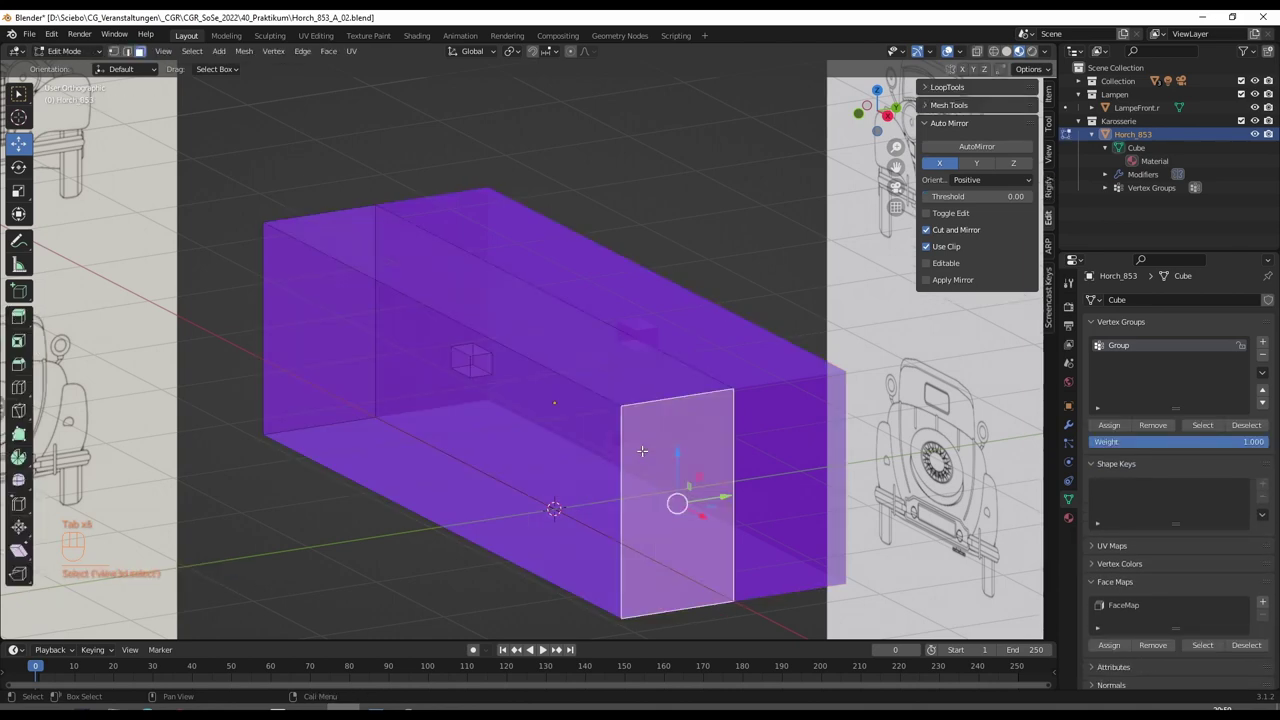
Leave Edit Mode on the body and return to Object Mode
{"action": "key", "text": "Tab"}
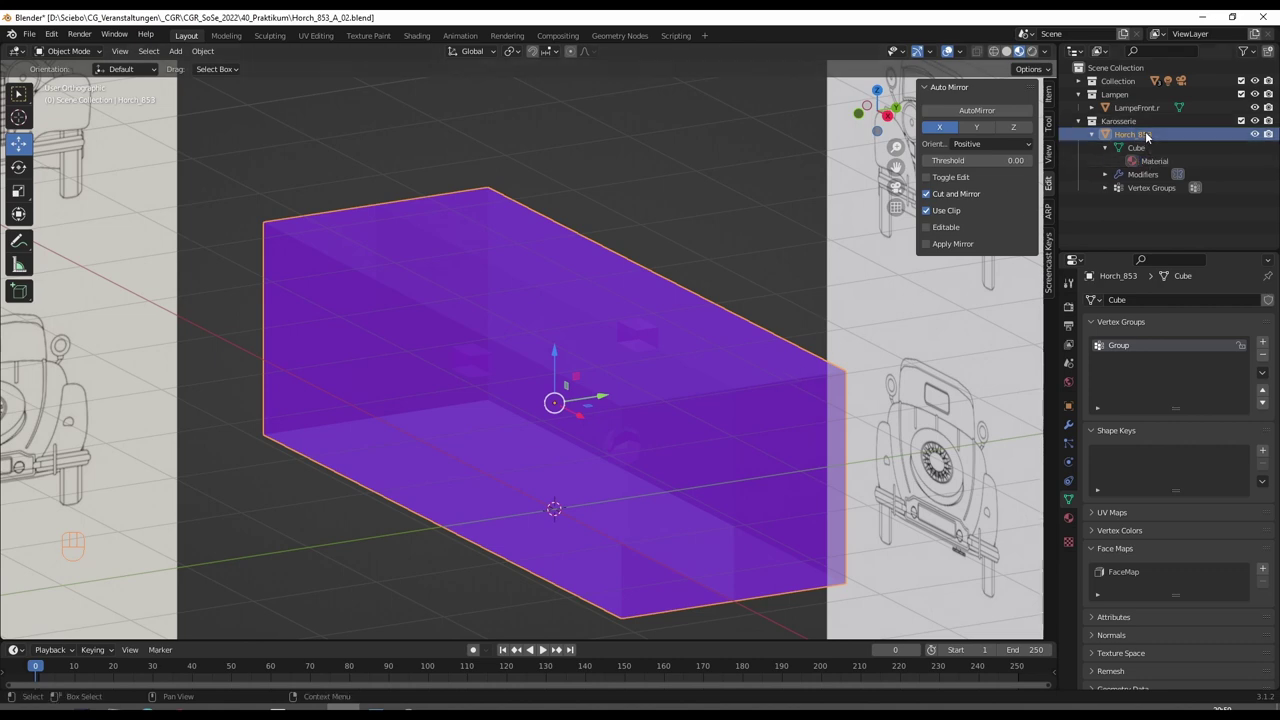
Select the LampeFront.r lamp, join the pieces, and orbit to inspect them inside the body
{"action": "left_click", "coordinate": [1146, 112]}
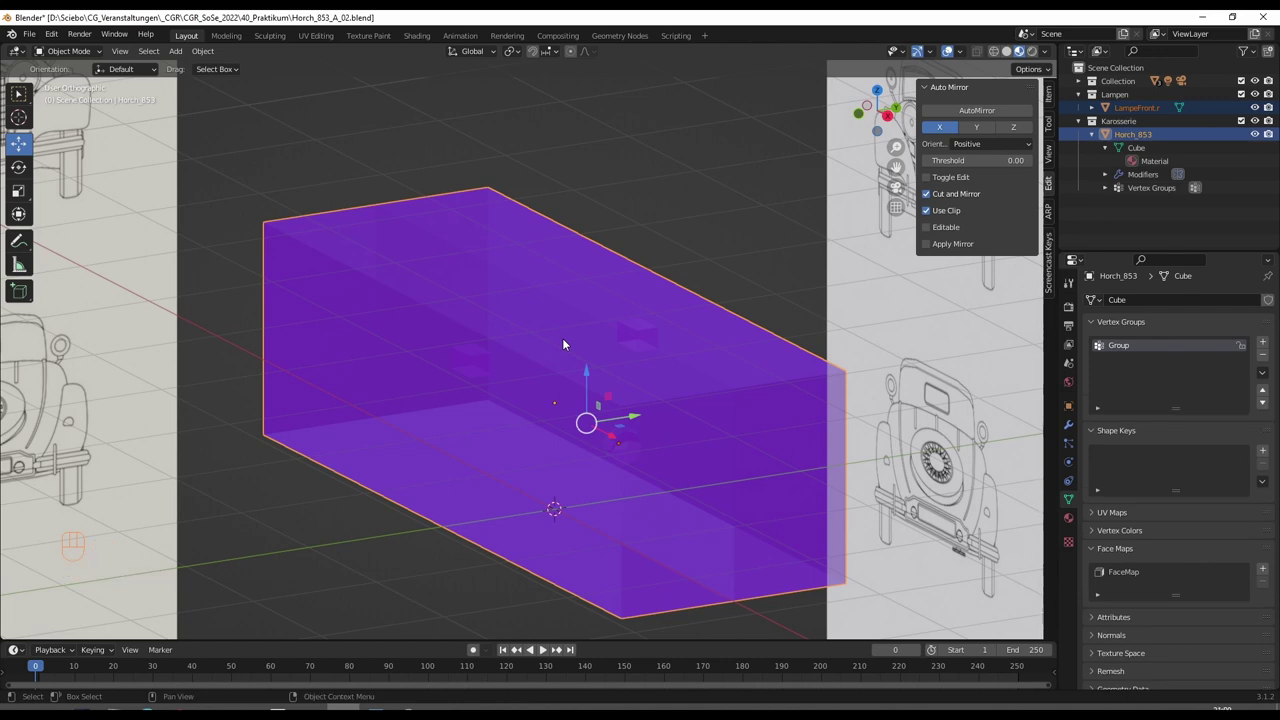
{"action": "key", "text": "ctrl+j"}
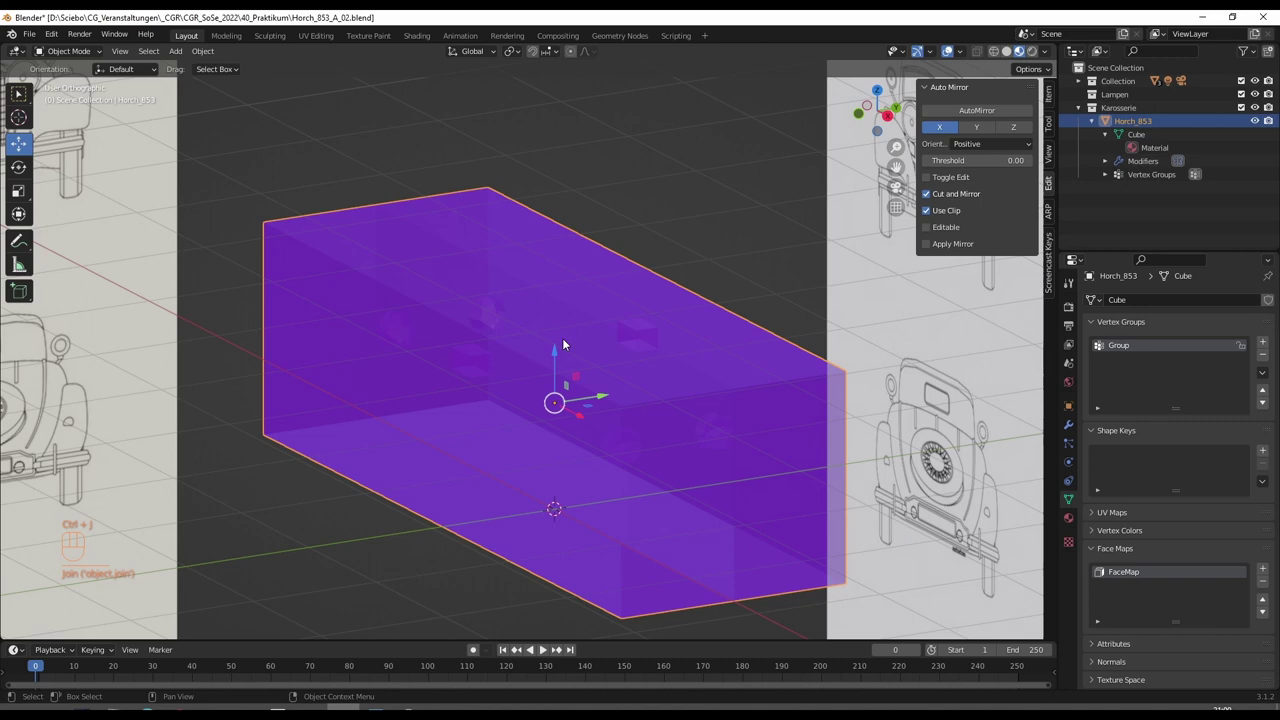
{"action": "key", "text": "ctrl+j"}
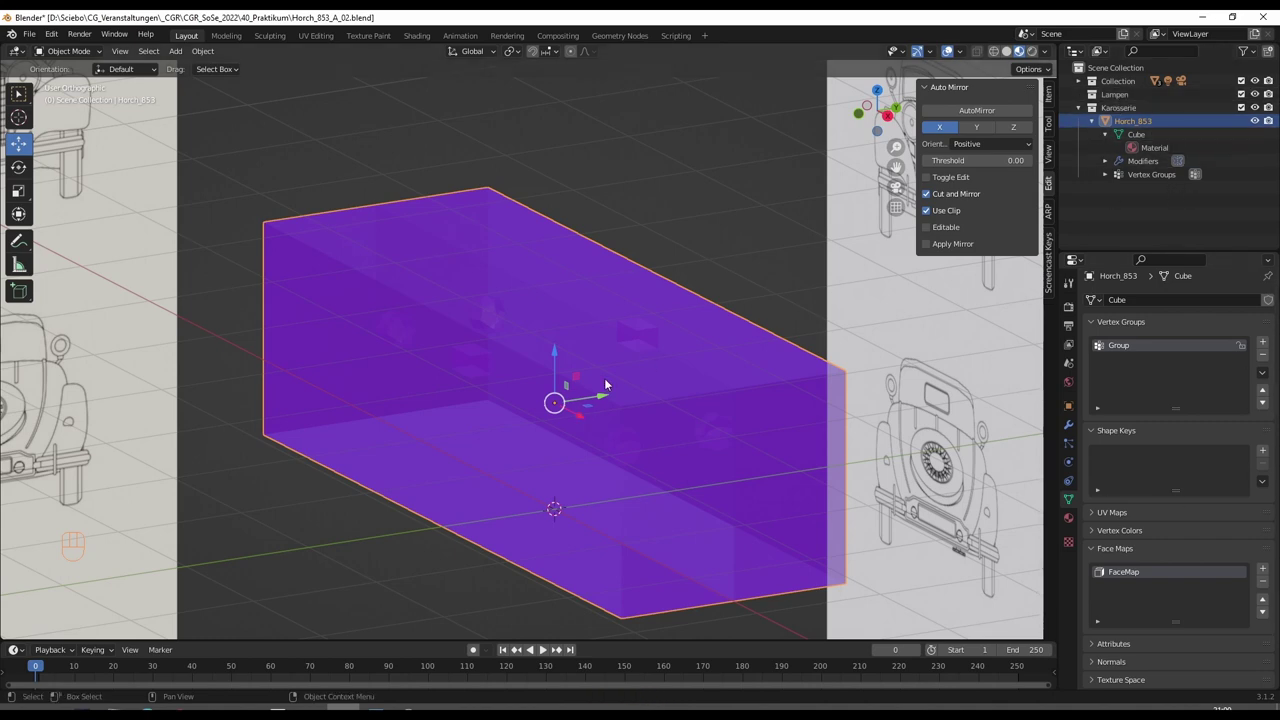
{"action": "left_click_drag", "start_coordinate": [562, 411], "coordinate": [612, 405]}
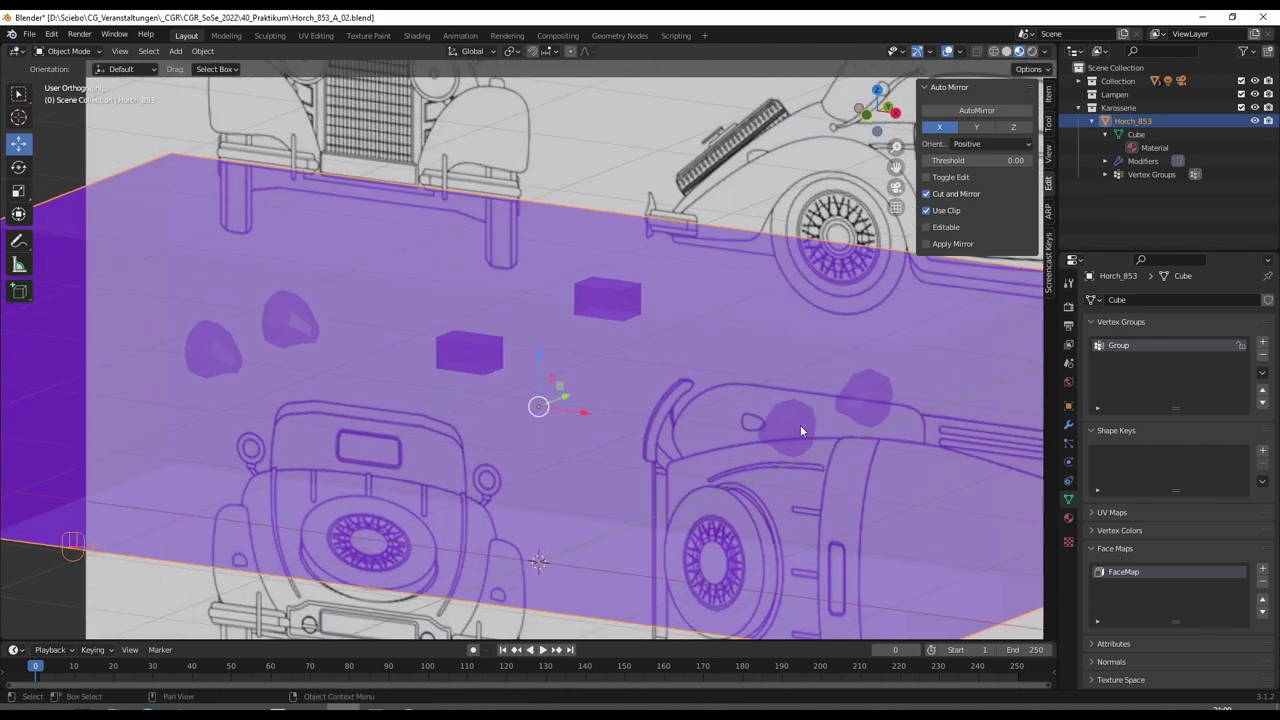
{"action": "left_click_drag", "start_coordinate": [822, 429], "coordinate": [787, 438]}
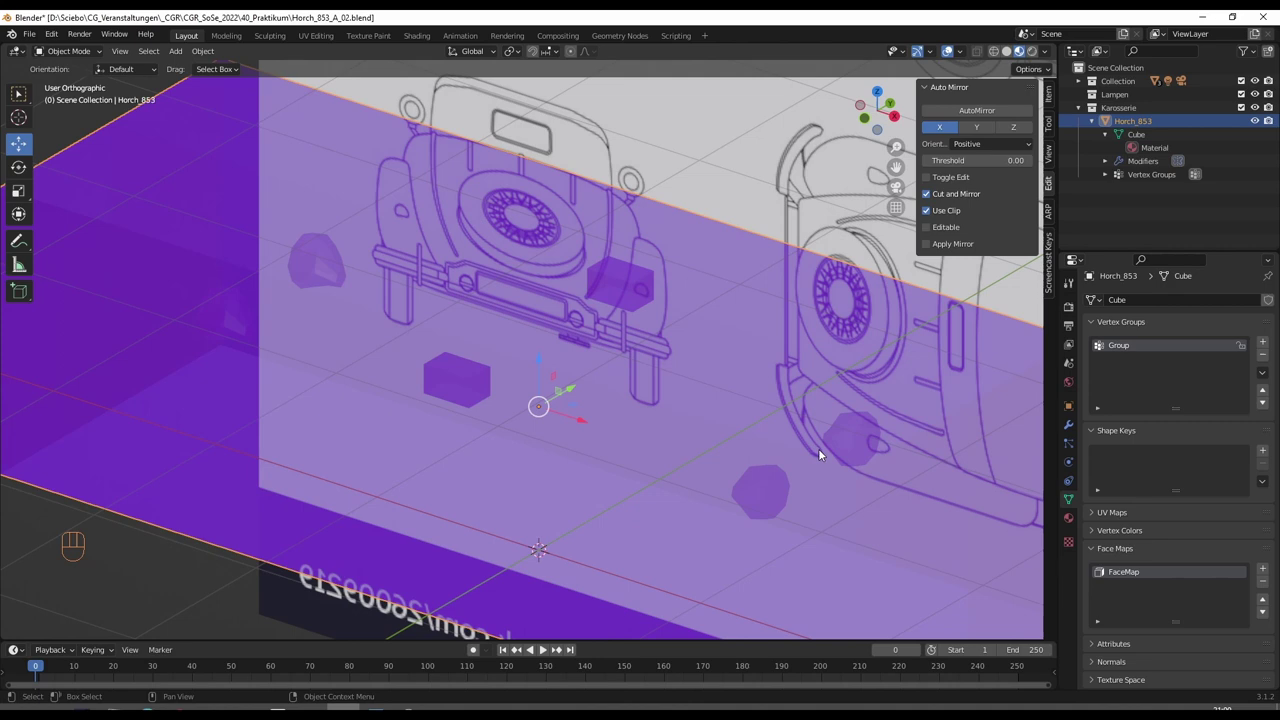
{"action": "left_click_drag", "start_coordinate": [847, 477], "coordinate": [832, 479]}
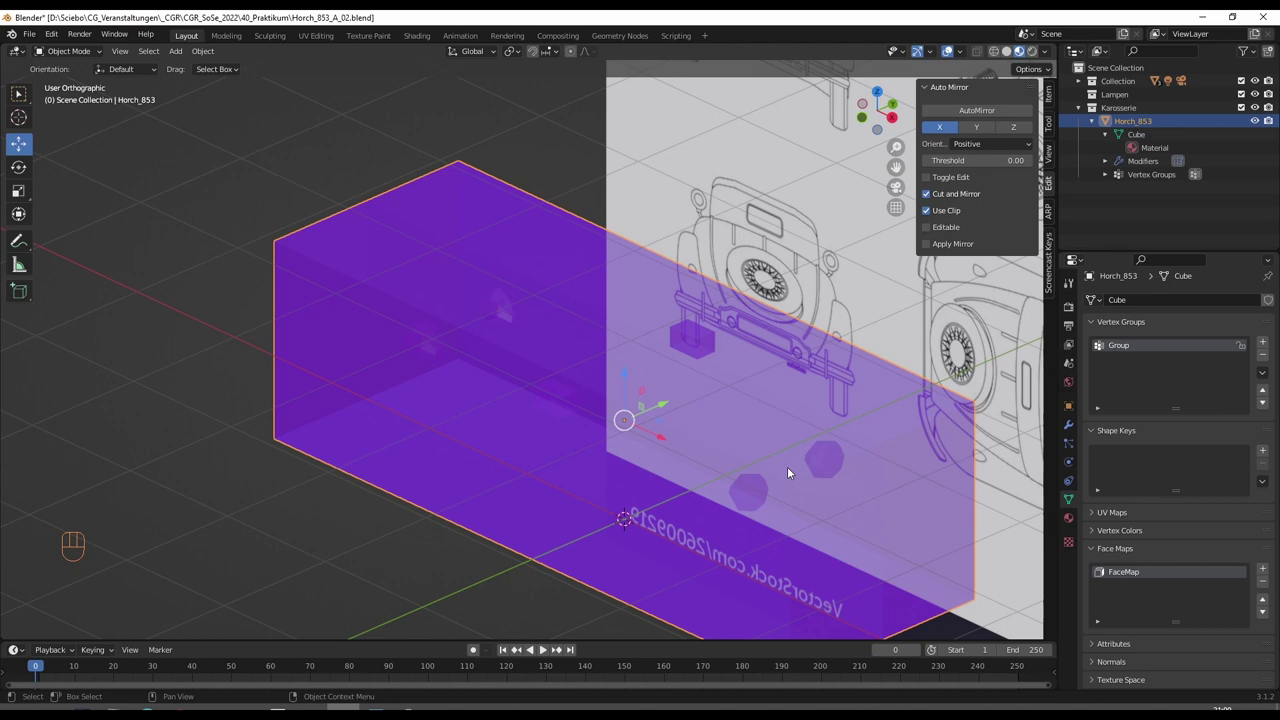
Disable the X axis on the body's Mirror modifier so it mirrors only along Y
{"action": "left_click", "coordinate": [1072, 427]}
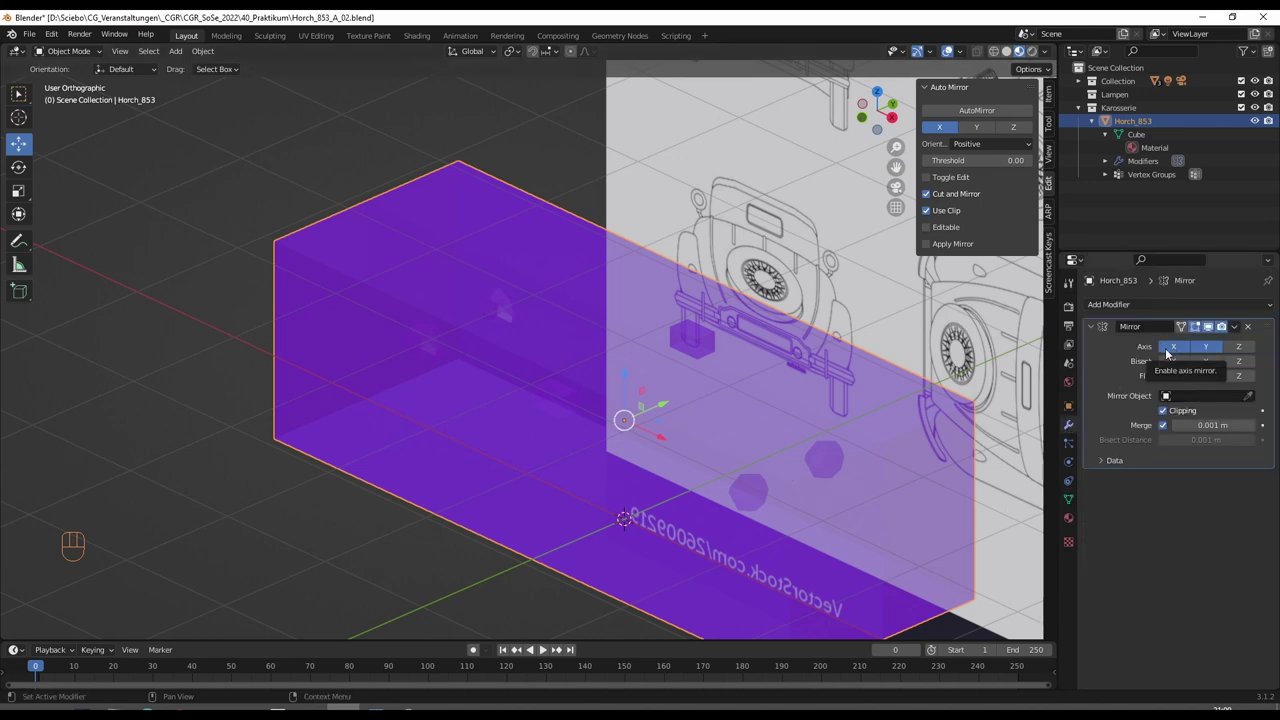
{"action": "left_click", "coordinate": [1166, 351]}
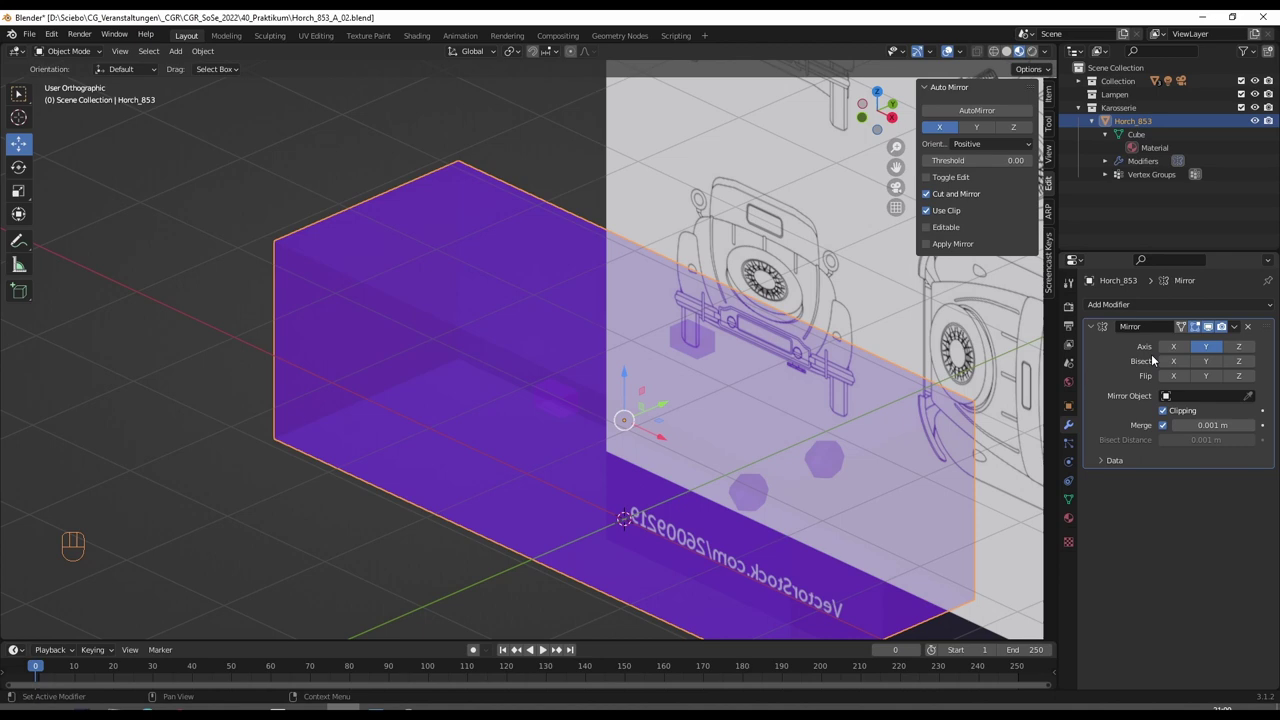
{"action": "left_click_drag", "start_coordinate": [713, 413], "coordinate": [653, 391]}
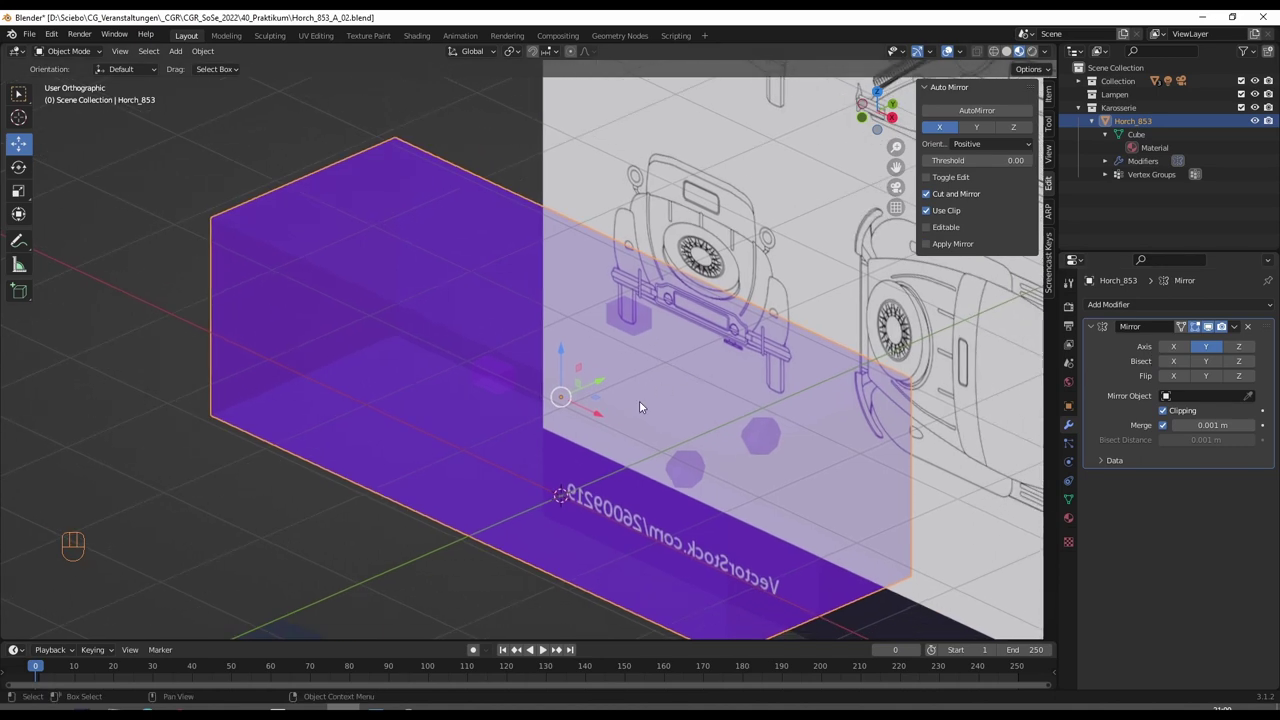